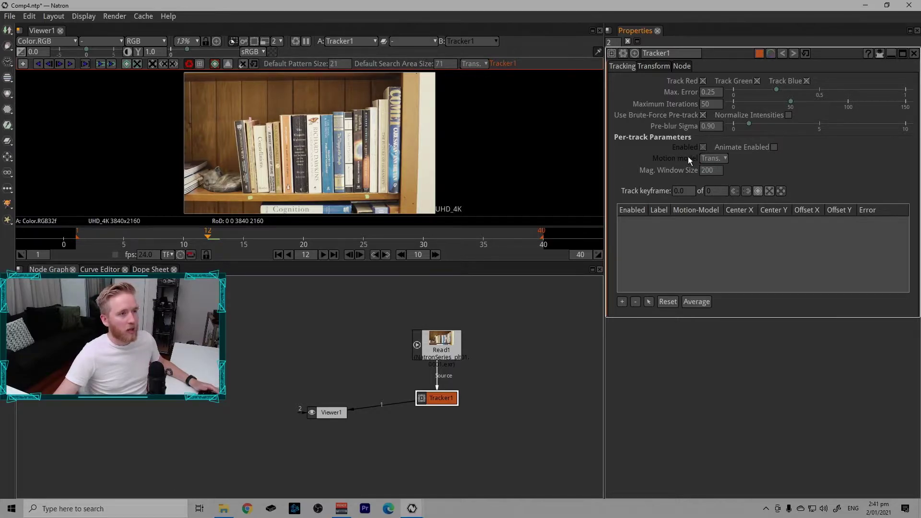
Step: Add track1 and move it from the viewer centre toward the green sticky note
{"action": "left_click_drag", "start_coordinate": [731, 158], "coordinate": [748, 173]}
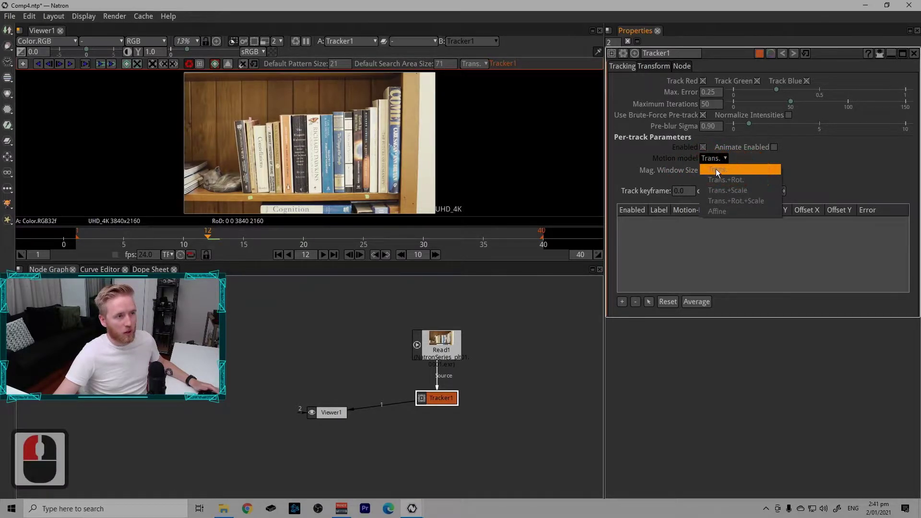
{"action": "left_click_drag", "start_coordinate": [713, 174], "coordinate": [725, 158]}
{"action": "left_click_drag", "start_coordinate": [733, 159], "coordinate": [631, 156]}
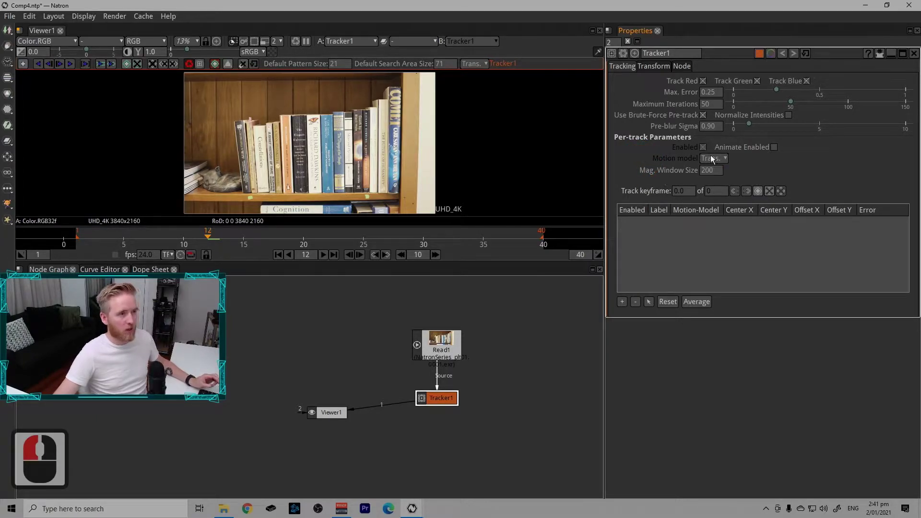
{"action": "left_click_drag", "start_coordinate": [917, 196], "coordinate": [764, 76]}
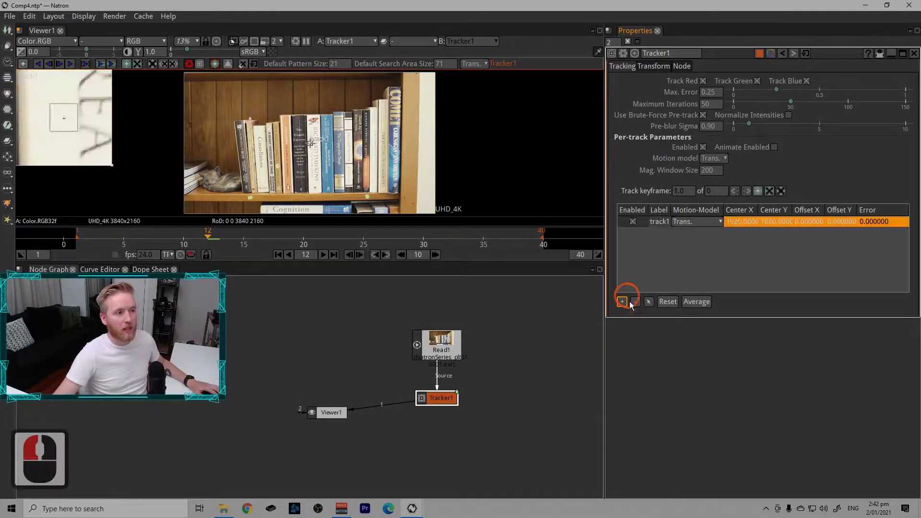
{"action": "left_click_drag", "start_coordinate": [414, 267], "coordinate": [374, 125]}
Step: Zoom and pan the viewer to centre the green note on the shelf edge
{"action": "middle_click", "coordinate": [341, 143]}
{"action": "middle_click", "coordinate": [282, 177]}
{"action": "left_click", "coordinate": [177, 215]}
{"action": "middle_click", "coordinate": [195, 211]}
{"action": "left_click", "coordinate": [210, 202]}
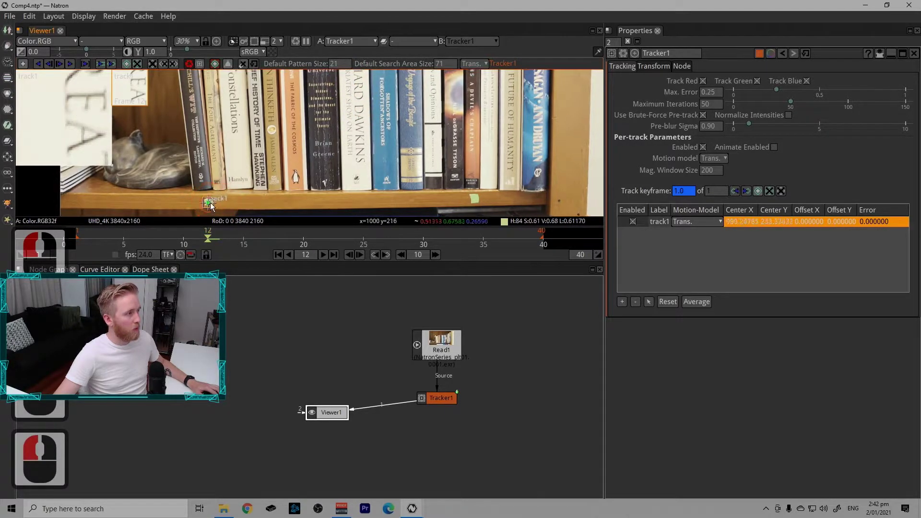
{"action": "middle_click", "coordinate": [306, 137]}
{"action": "left_click", "coordinate": [261, 176]}
{"action": "middle_click", "coordinate": [228, 186]}
{"action": "double_click", "coordinate": [217, 192]}
{"action": "left_click", "coordinate": [218, 190]}
{"action": "left_click", "coordinate": [229, 183]}
{"action": "middle_click", "coordinate": [427, 131]}
{"action": "middle_click", "coordinate": [450, 122]}
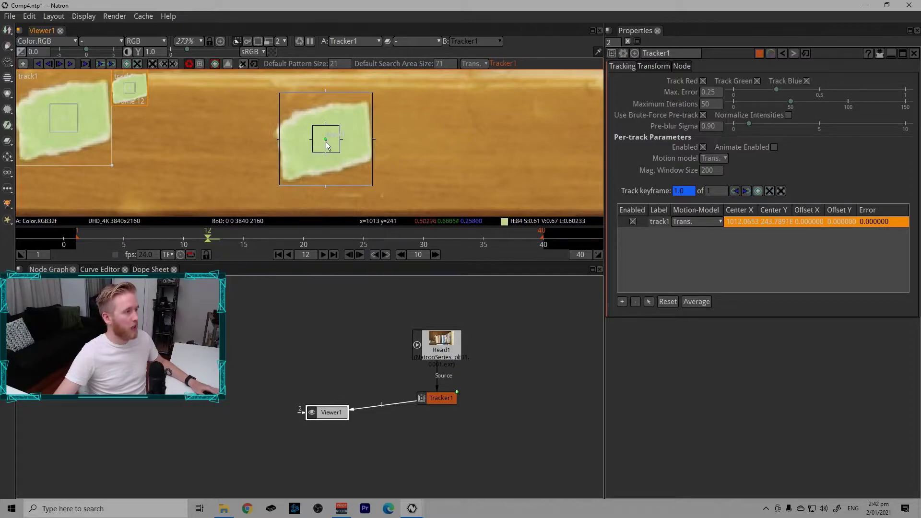
Step: Enlarge track1's pattern box and widen its search area to 71 around the note
{"action": "left_click", "coordinate": [327, 143]}
{"action": "left_click_drag", "start_coordinate": [343, 156], "coordinate": [382, 187]}
{"action": "left_click", "coordinate": [381, 190]}
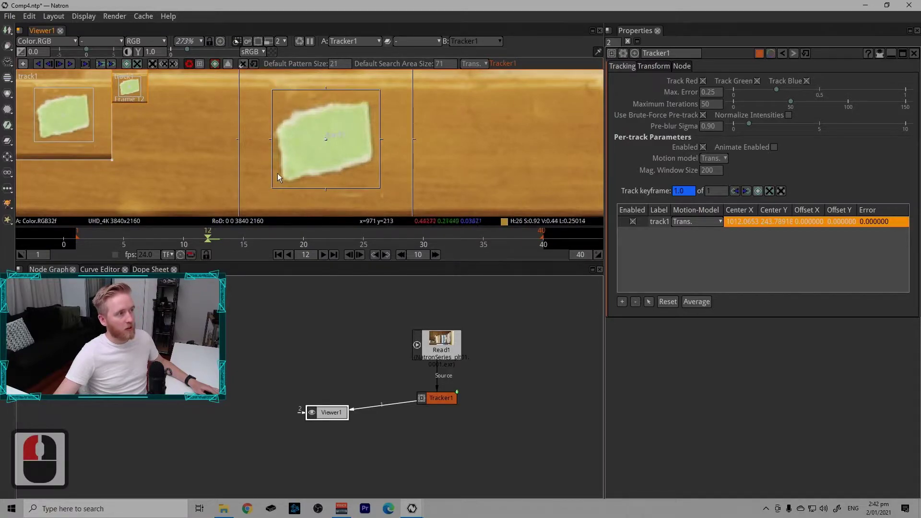
{"action": "left_click_drag", "start_coordinate": [279, 96], "coordinate": [313, 106]}
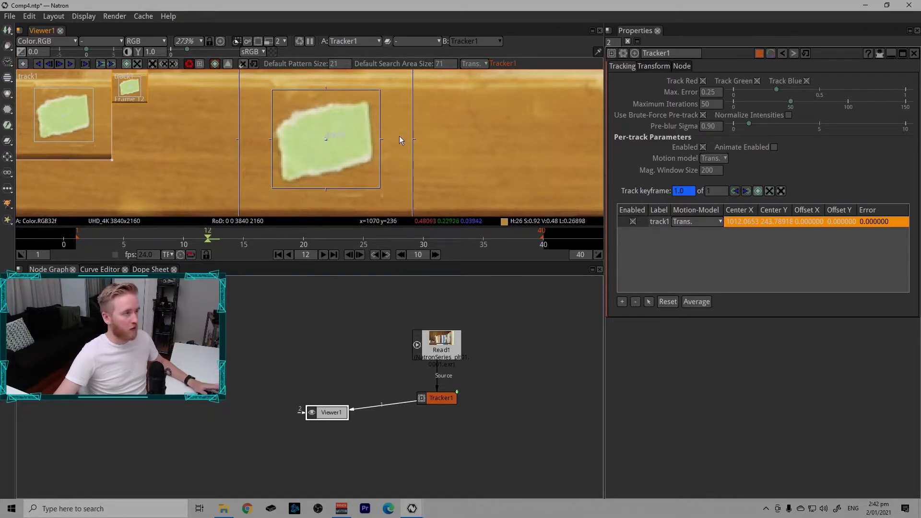
{"action": "left_click", "coordinate": [402, 149]}
{"action": "middle_click", "coordinate": [292, 147]}
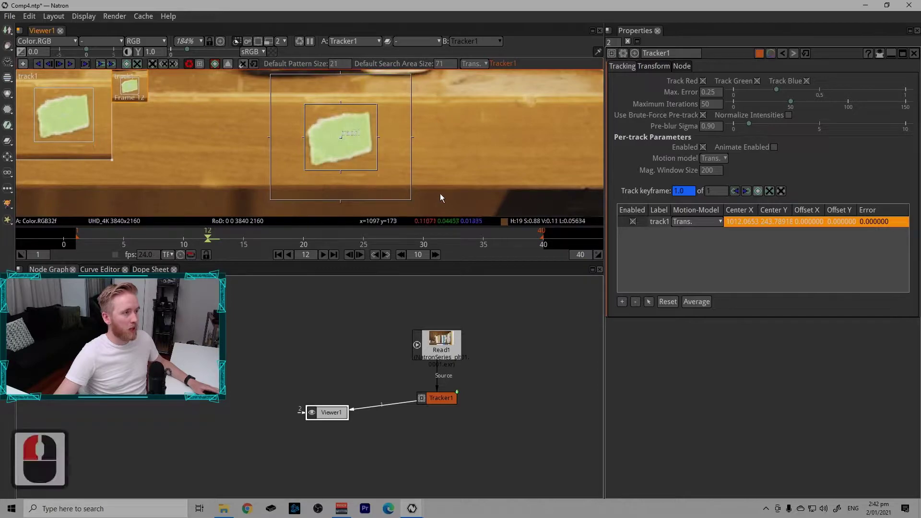
{"action": "left_click_drag", "start_coordinate": [296, 174], "coordinate": [328, 151]}
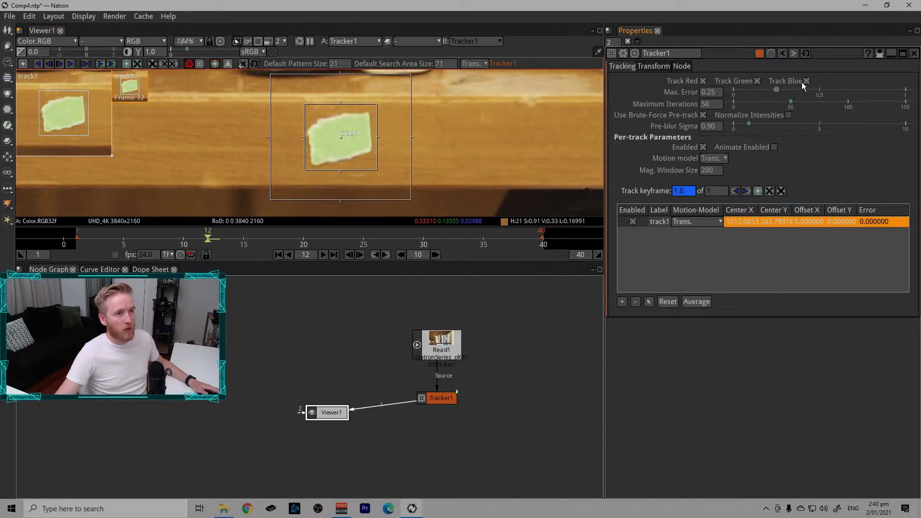
Step: Track the green note forward and backward through frames 1–40 with the viewer track buttons
{"action": "left_click_drag", "start_coordinate": [634, 42], "coordinate": [441, 402]}
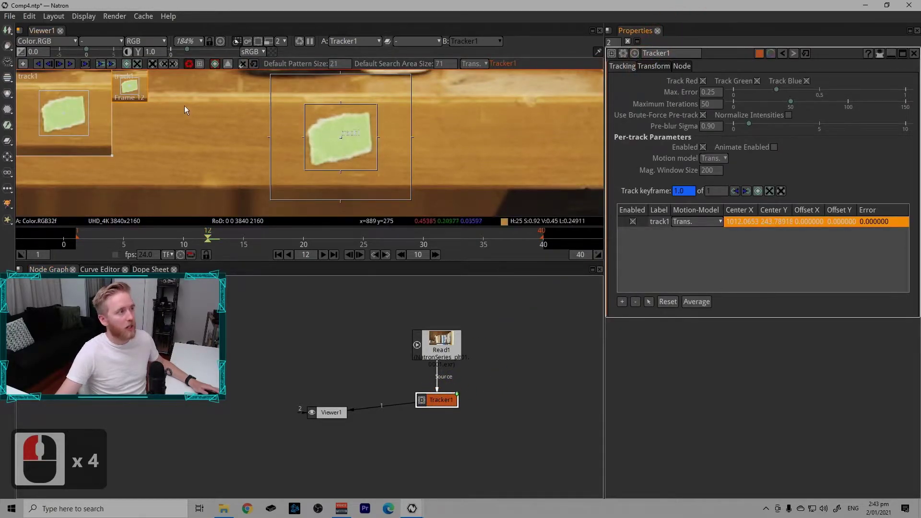
{"action": "left_click_drag", "start_coordinate": [317, 56], "coordinate": [62, 69]}
{"action": "left_click", "coordinate": [60, 67]}
{"action": "double_click", "coordinate": [62, 65]}
{"action": "left_click", "coordinate": [62, 65]}
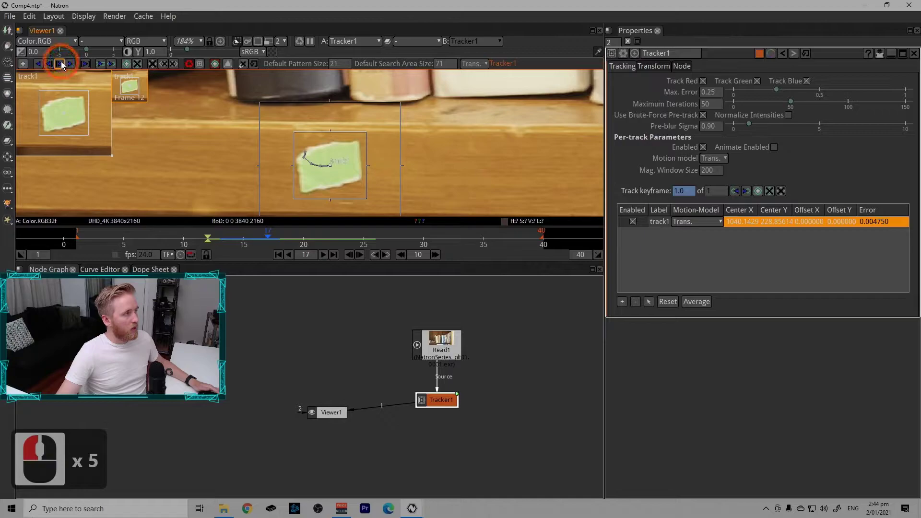
{"action": "left_click", "coordinate": [67, 69]}
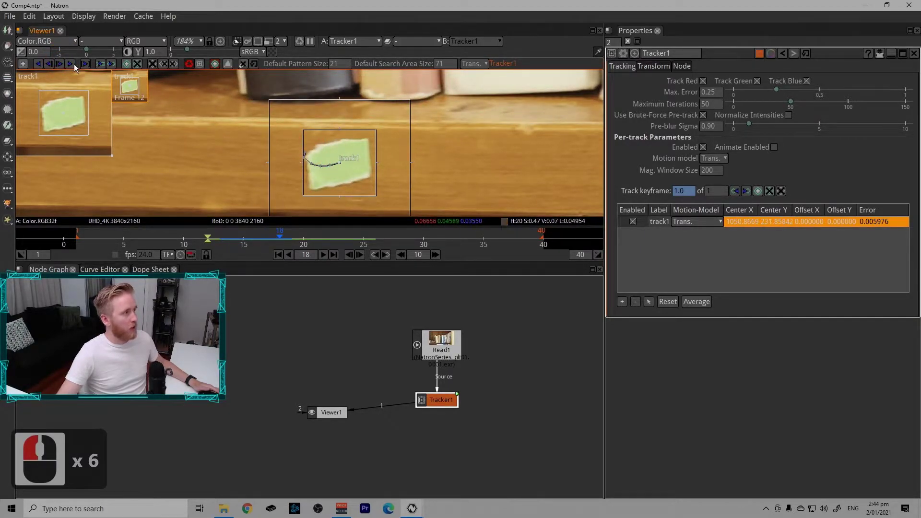
{"action": "left_click", "coordinate": [66, 66]}
{"action": "left_click", "coordinate": [66, 68]}
{"action": "left_click", "coordinate": [65, 67]}
{"action": "double_click", "coordinate": [64, 68]}
{"action": "left_click", "coordinate": [65, 67]}
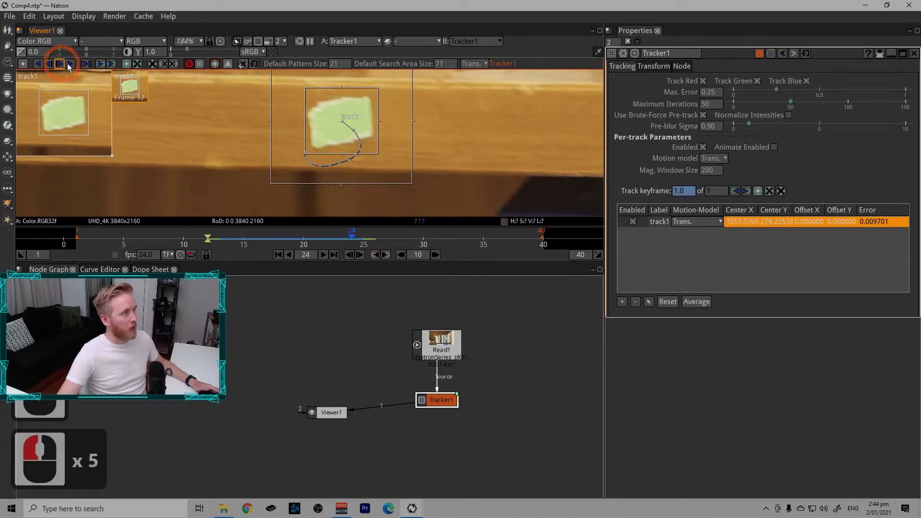
{"action": "left_click", "coordinate": [75, 67]}
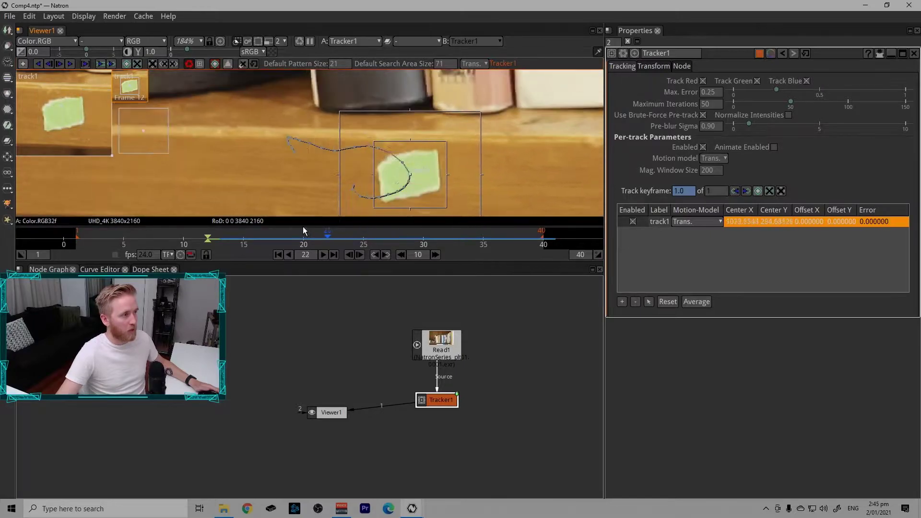
Step: Scrub the timeline to review the tracked motion path, ending on frame 22
{"action": "left_click_drag", "start_coordinate": [213, 242], "coordinate": [48, 63]}
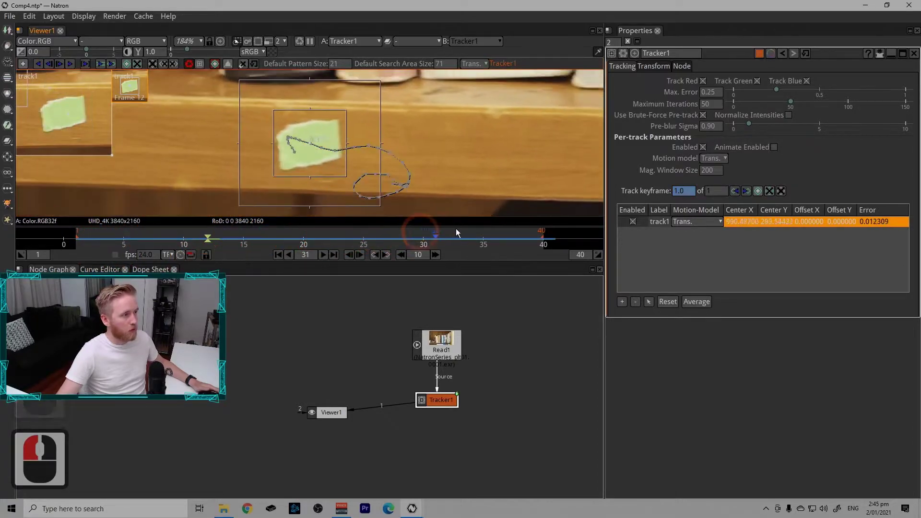
{"action": "left_click_drag", "start_coordinate": [536, 230], "coordinate": [293, 222]}
{"action": "left_click_drag", "start_coordinate": [333, 218], "coordinate": [314, 193]}
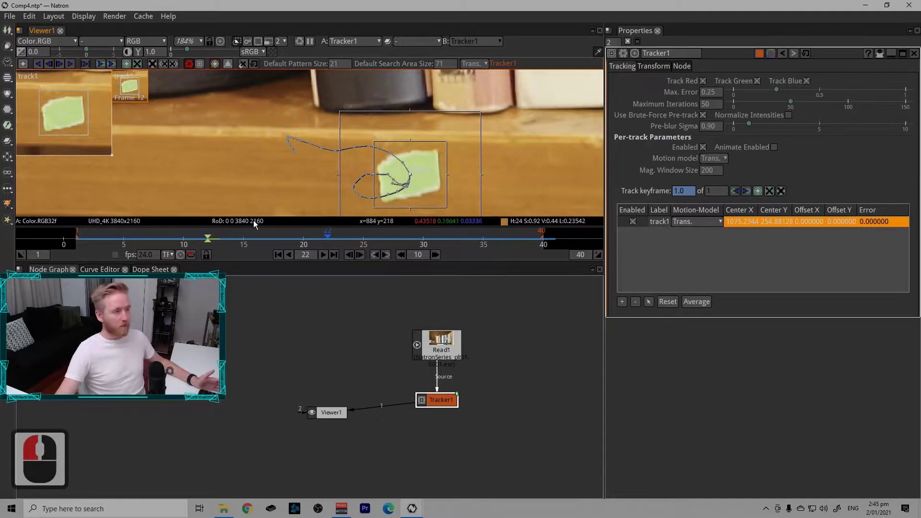
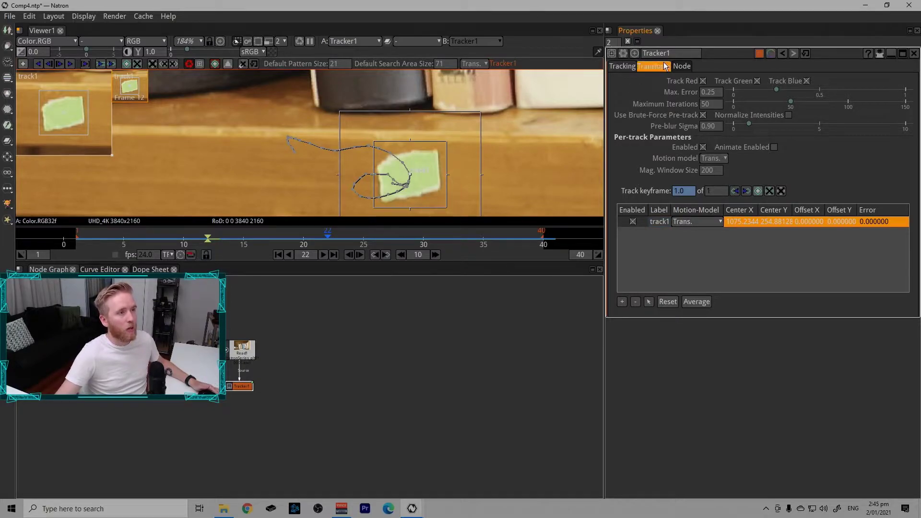
Step: Set Tracker1's Motion Type to Match-Move with a CornerPin transform at reference frame 1
{"action": "left_click", "coordinate": [657, 68]}
{"action": "left_click", "coordinate": [687, 95]}
{"action": "left_click", "coordinate": [767, 95]}
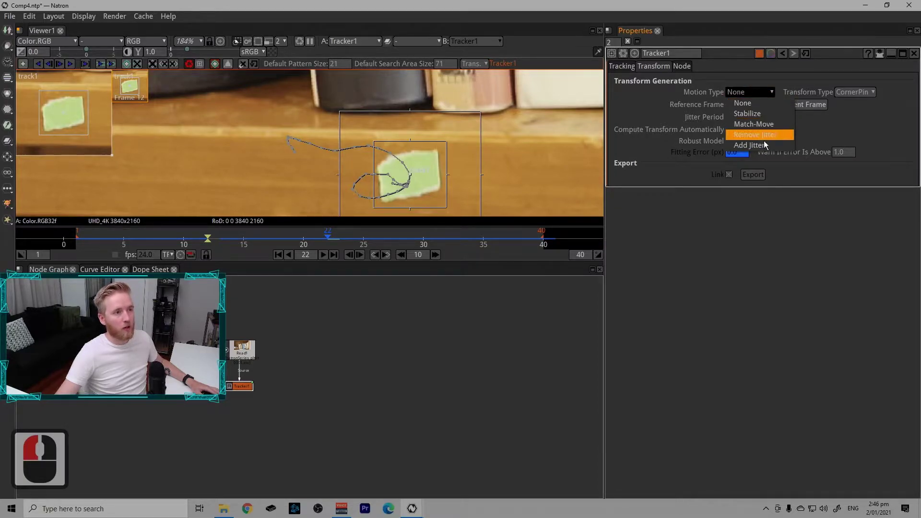
{"action": "left_click_drag", "start_coordinate": [756, 116], "coordinate": [760, 118]}
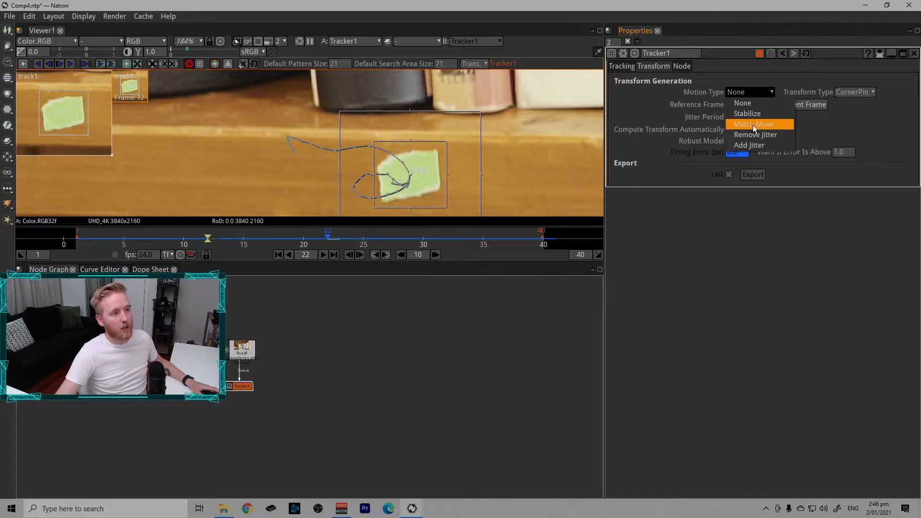
{"action": "left_click_drag", "start_coordinate": [770, 129], "coordinate": [868, 96]}
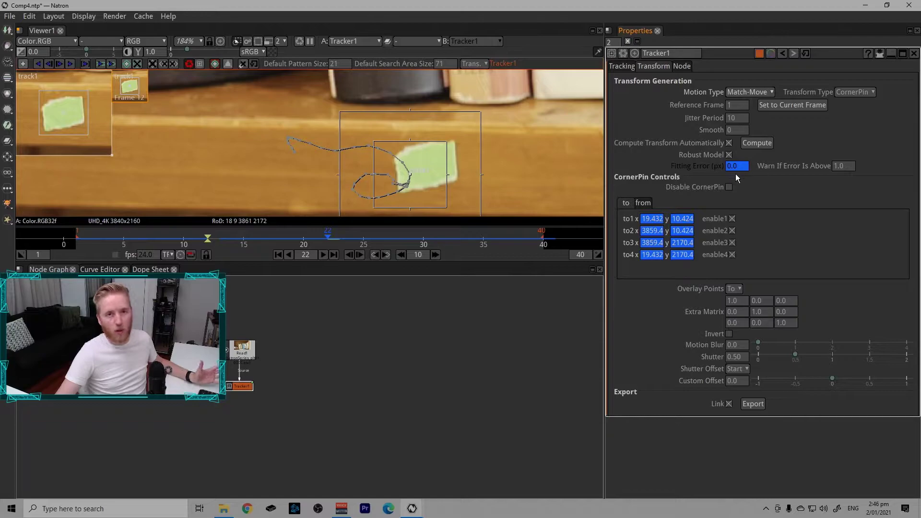
Step: Switch Tracker1's generated Transform Type from CornerPin to a plain Transform
{"action": "left_click", "coordinate": [872, 95]}
{"action": "double_click", "coordinate": [872, 94]}
{"action": "left_click", "coordinate": [879, 95]}
{"action": "left_click", "coordinate": [878, 106]}
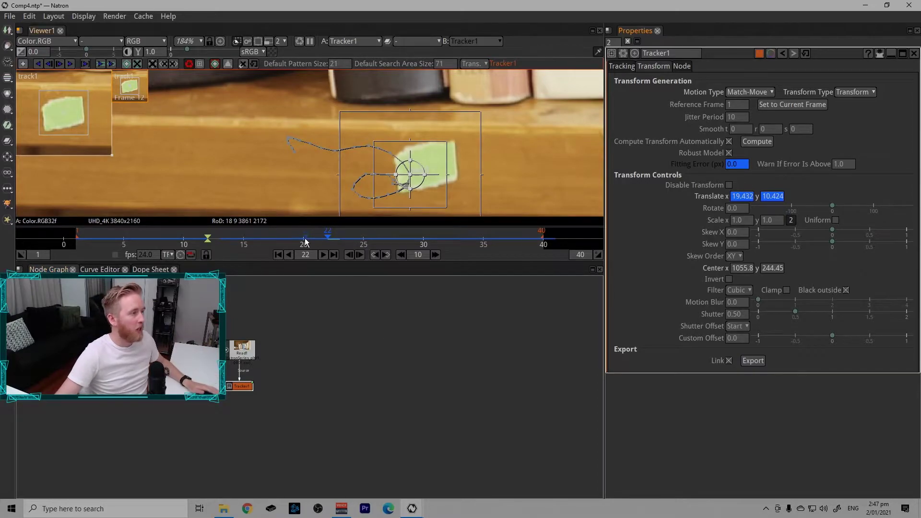
Step: Make frame 9 the reference frame and scrub back to check the per-frame translate
{"action": "left_click", "coordinate": [310, 240]}
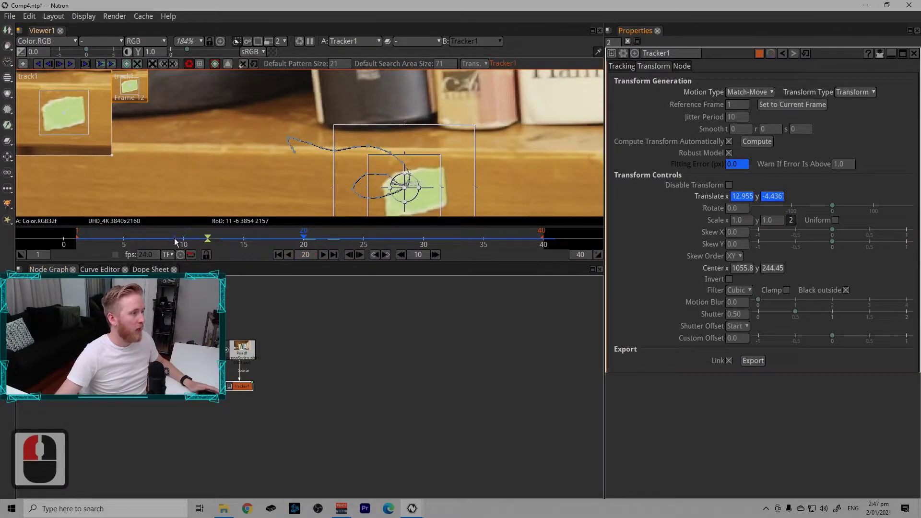
{"action": "left_click", "coordinate": [179, 241]}
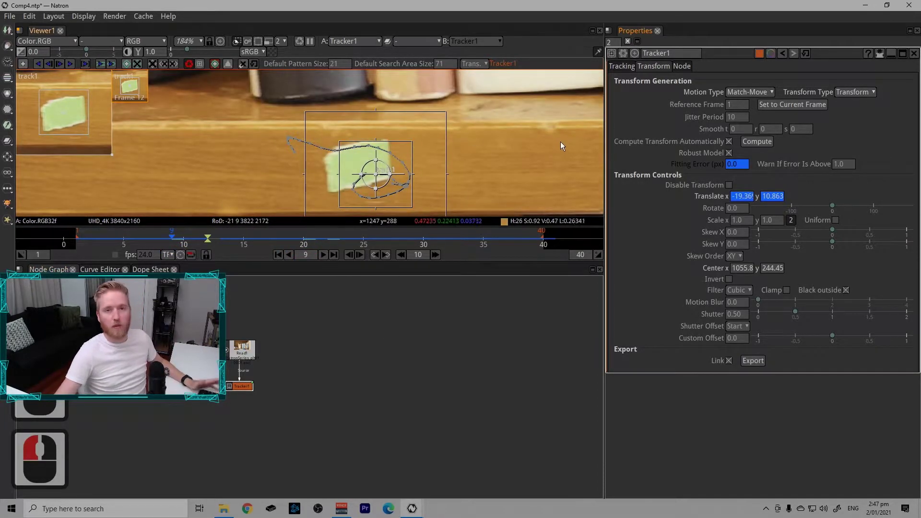
{"action": "left_click", "coordinate": [778, 108]}
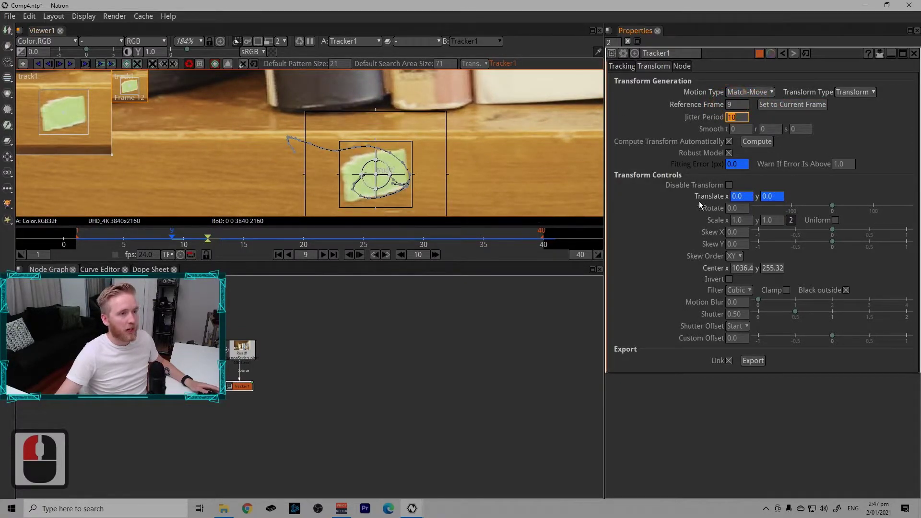
{"action": "left_click_drag", "start_coordinate": [730, 200], "coordinate": [185, 237]}
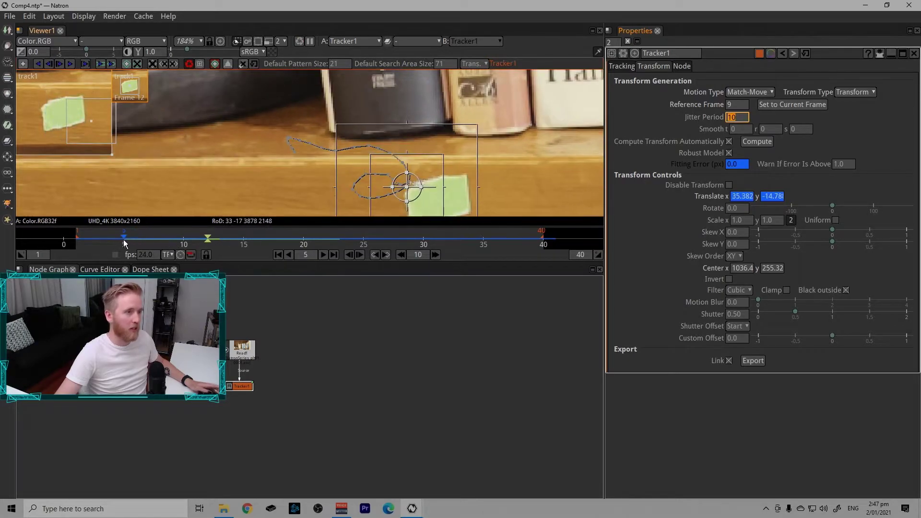
Step: Export Tracker1's transform as a separate Transform1 node with its translate linked
{"action": "left_click_drag", "start_coordinate": [181, 234], "coordinate": [241, 232]}
{"action": "left_click", "coordinate": [663, 207]}
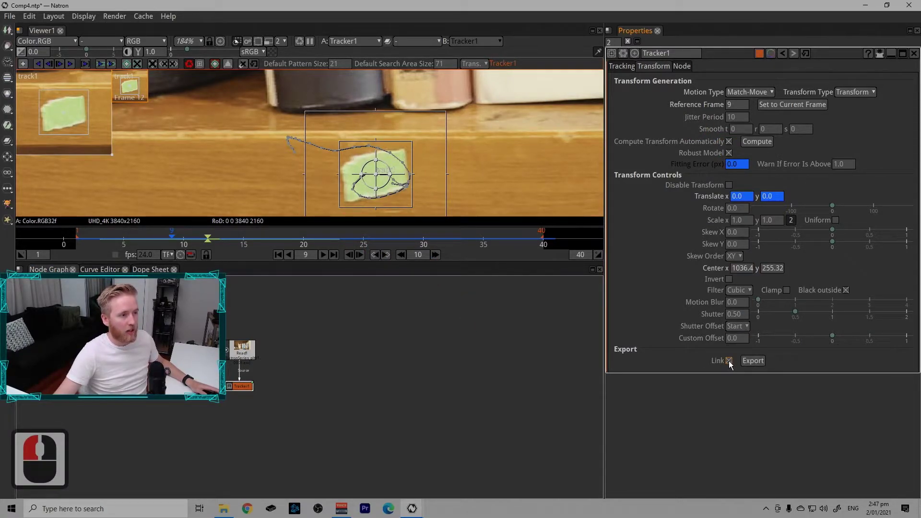
{"action": "left_click", "coordinate": [742, 364]}
{"action": "left_click_drag", "start_coordinate": [761, 367], "coordinate": [743, 199]}
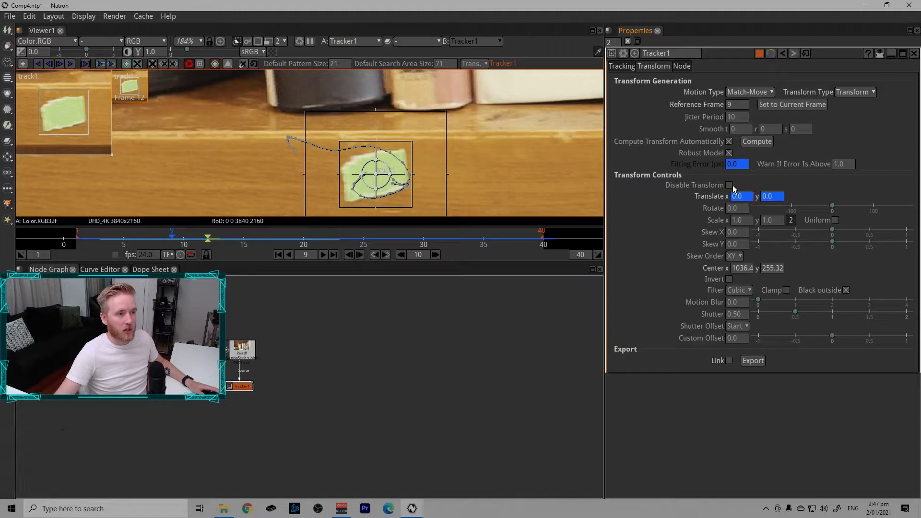
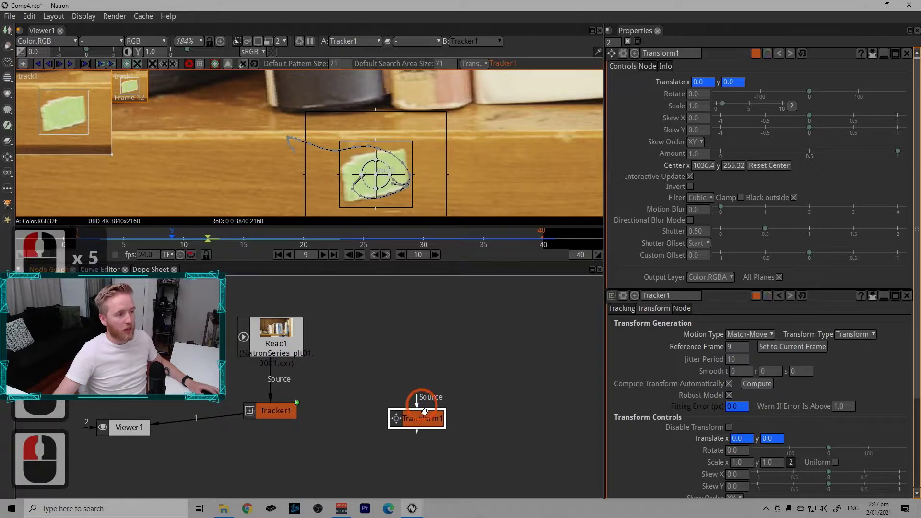
Step: Show Transform1's settings and confirm its translate follows the track (-74.55, 34.884 at frame 30)
{"action": "double_click", "coordinate": [425, 426]}
{"action": "left_click", "coordinate": [429, 415]}
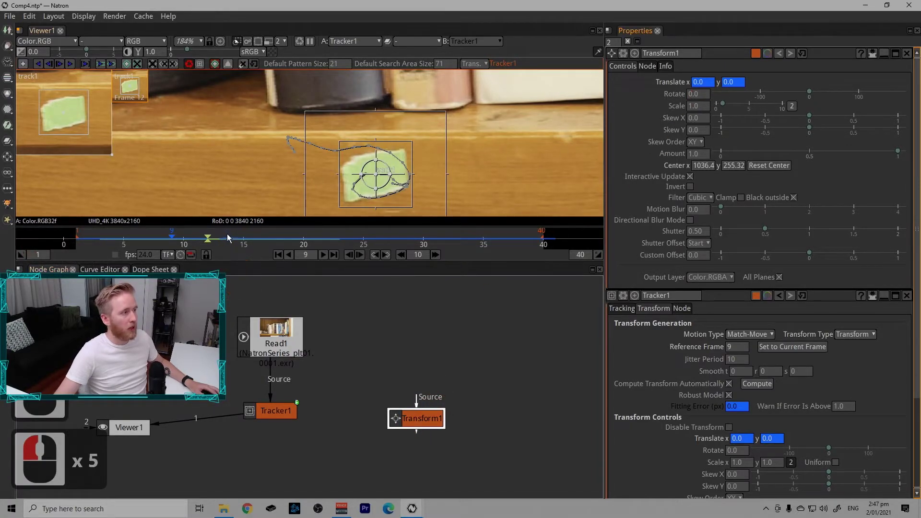
{"action": "left_click", "coordinate": [429, 238]}
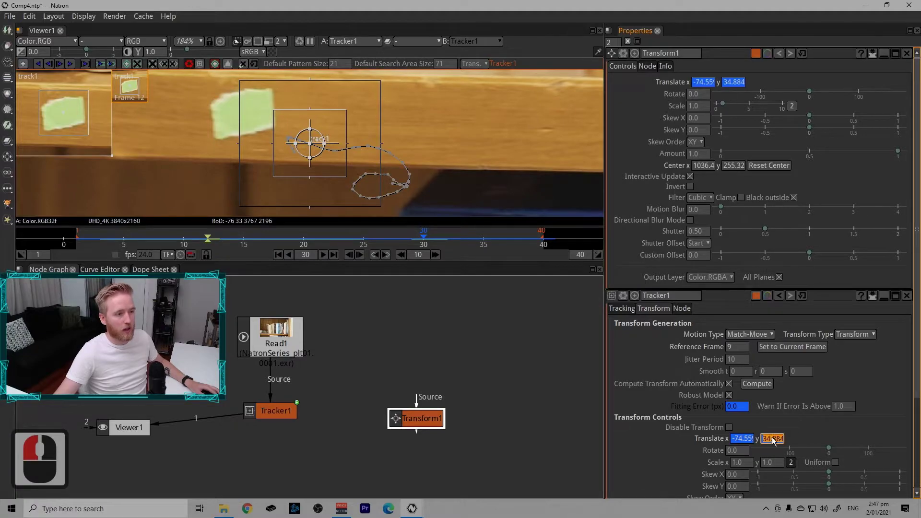
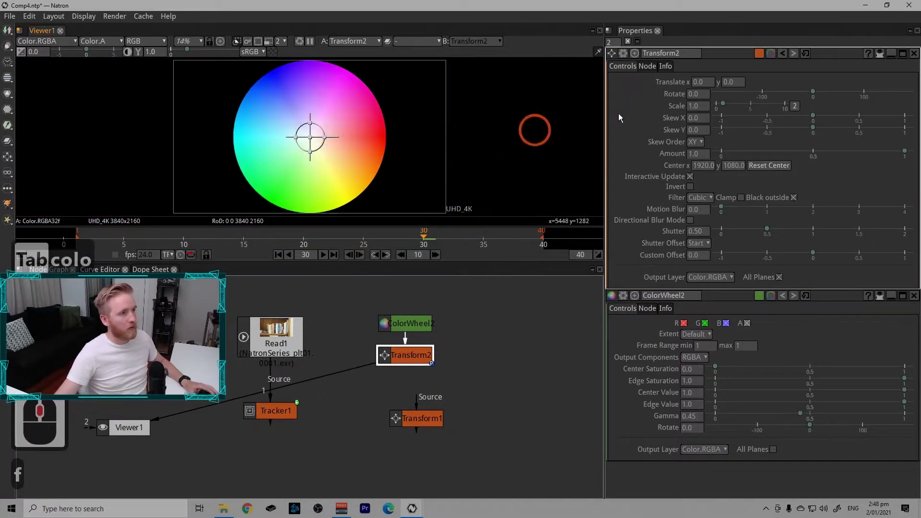
Step: Scale the ColorWheel2 via Transform2 to 0.1 and translate it to -539, -732
{"action": "left_click", "coordinate": [706, 106]}
{"action": "key", "text": "Left"}
{"action": "key", "text": "Down"}
{"action": "left_click_drag", "start_coordinate": [706, 113], "coordinate": [312, 142]}
{"action": "key", "text": "Down"}
{"action": "key", "text": "Down"}
{"action": "key", "text": "Down"}
{"action": "key", "text": "Down"}
{"action": "key", "text": "Down"}
{"action": "key", "text": "Down"}
{"action": "key", "text": "Down"}
{"action": "key", "text": "Down"}
{"action": "left_click", "coordinate": [283, 207]}
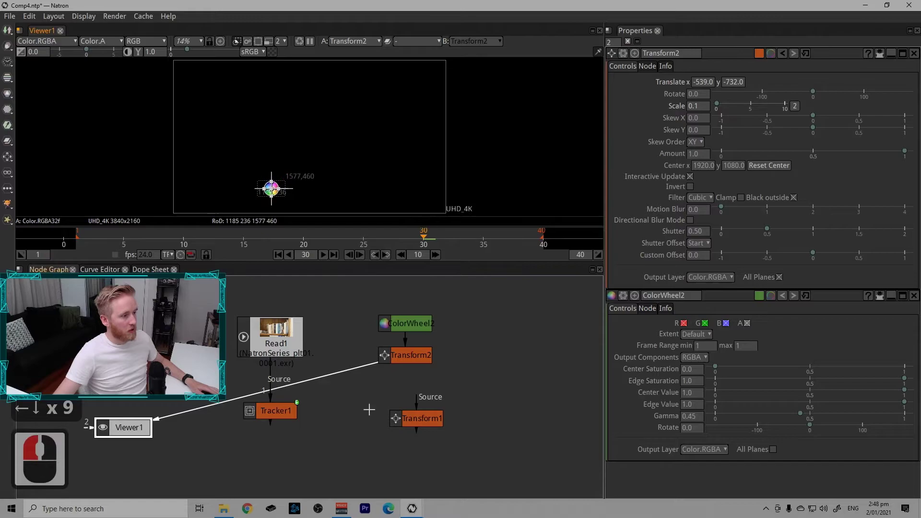
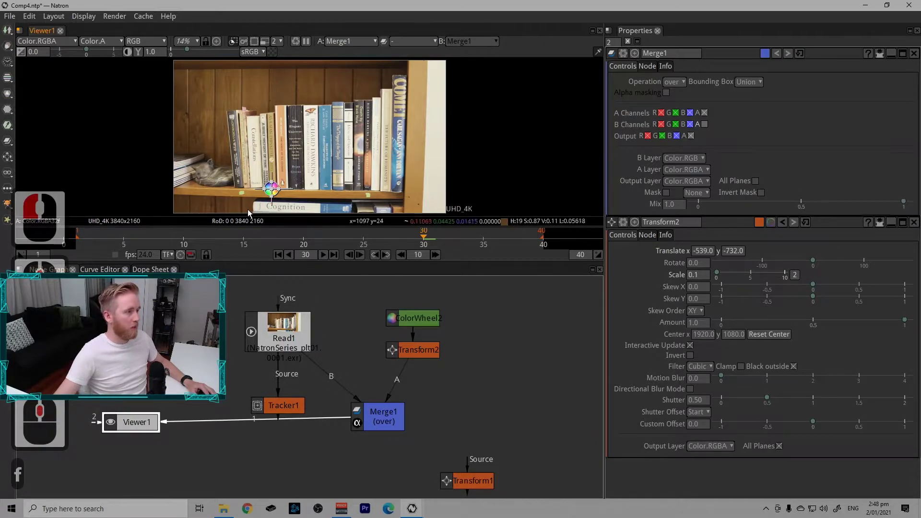
Step: Navigate to Transform2, view it, and shrink the wheel's scale to 0.02
{"action": "left_click", "coordinate": [391, 99]}
{"action": "middle_click", "coordinate": [393, 99]}
{"action": "left_click", "coordinate": [321, 134]}
{"action": "middle_click", "coordinate": [313, 147]}
{"action": "middle_click", "coordinate": [264, 180]}
{"action": "left_click", "coordinate": [353, 187]}
{"action": "key", "text": "1"}
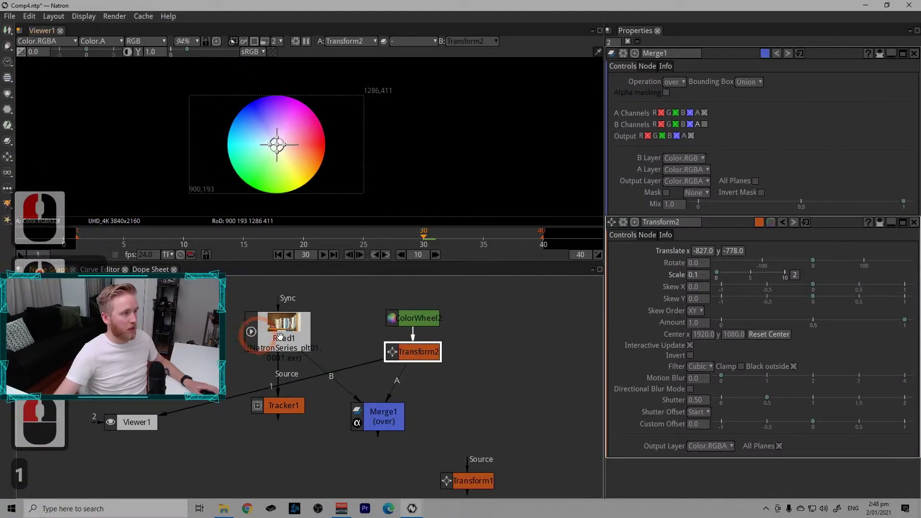
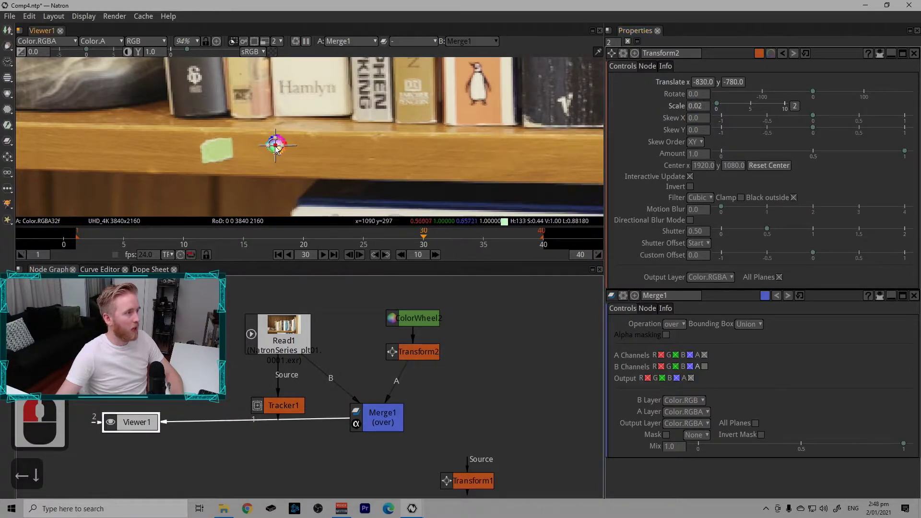
Step: Place the tiny wheel on the shelf front edge at -959, -794 while viewing Merge1
{"action": "left_click", "coordinate": [224, 154]}
{"action": "left_click", "coordinate": [289, 168]}
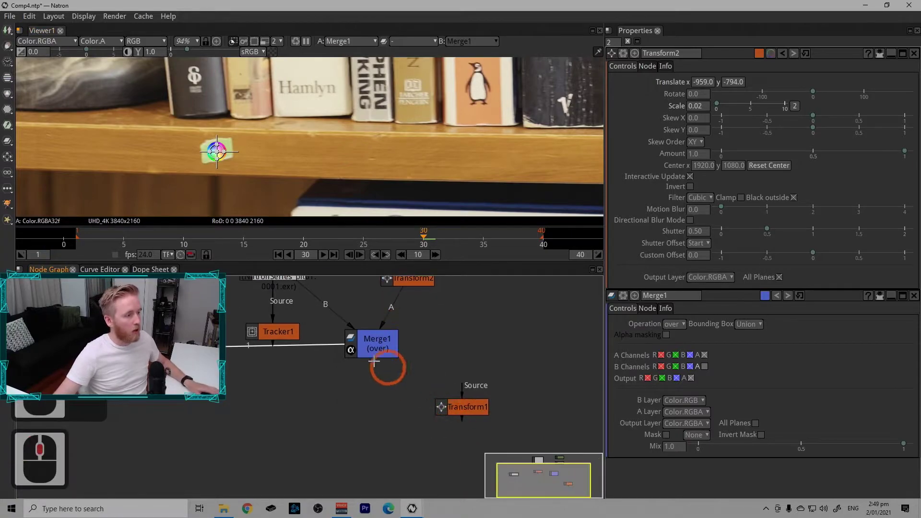
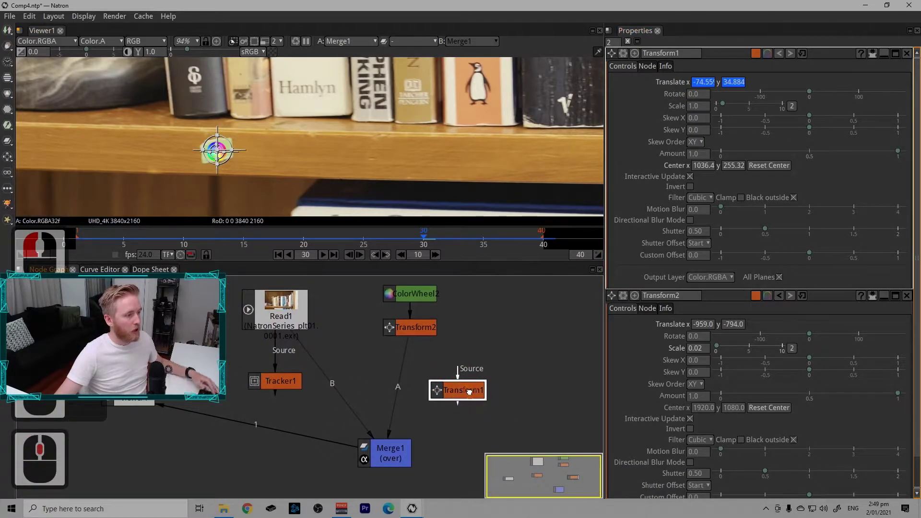
Step: Insert Transform1 between Transform2 and Merge1 in the colour-wheel chain
{"action": "left_click", "coordinate": [417, 381]}
{"action": "left_click", "coordinate": [414, 380]}
{"action": "double_click", "coordinate": [416, 363]}
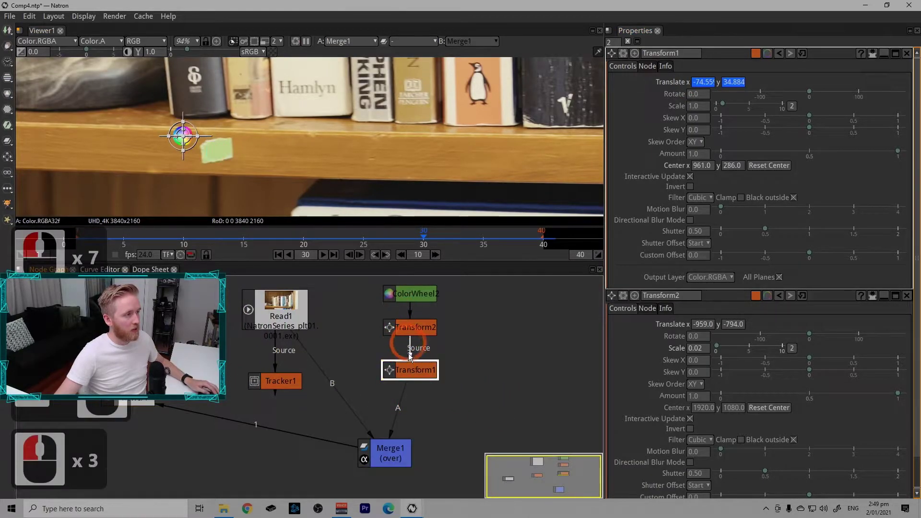
{"action": "left_click", "coordinate": [419, 335]}
{"action": "key", "text": "1"}
{"action": "left_click", "coordinate": [421, 366]}
{"action": "key", "text": "1"}
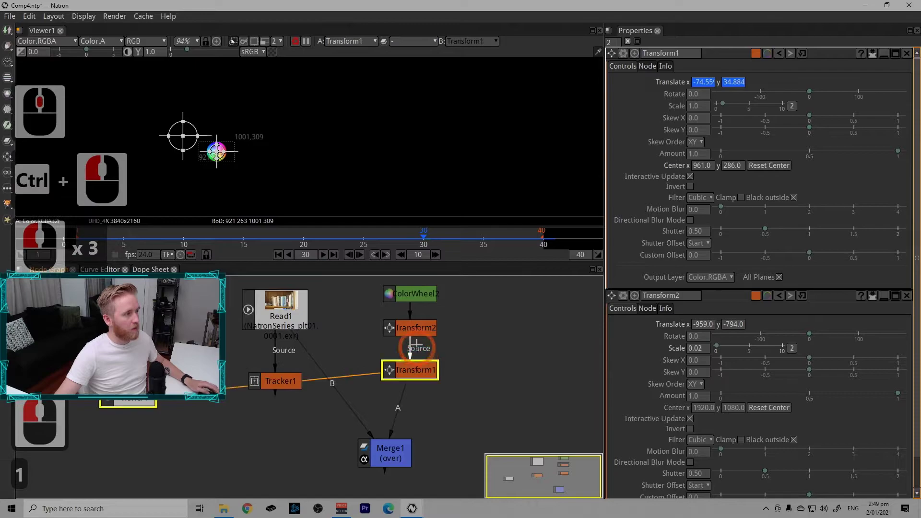
{"action": "left_click", "coordinate": [421, 341]}
{"action": "key", "text": "1"}
Step: Compare the chain's nodes in the viewer and confirm Transform1 has zero translate at frame 9
{"action": "left_click", "coordinate": [419, 373]}
{"action": "key", "text": "2"}
{"action": "left_click", "coordinate": [422, 338]}
{"action": "key", "text": "1"}
{"action": "left_click", "coordinate": [175, 240]}
{"action": "double_click", "coordinate": [415, 333]}
{"action": "key", "text": "1"}
{"action": "left_click", "coordinate": [629, 48]}
{"action": "left_click", "coordinate": [216, 147]}
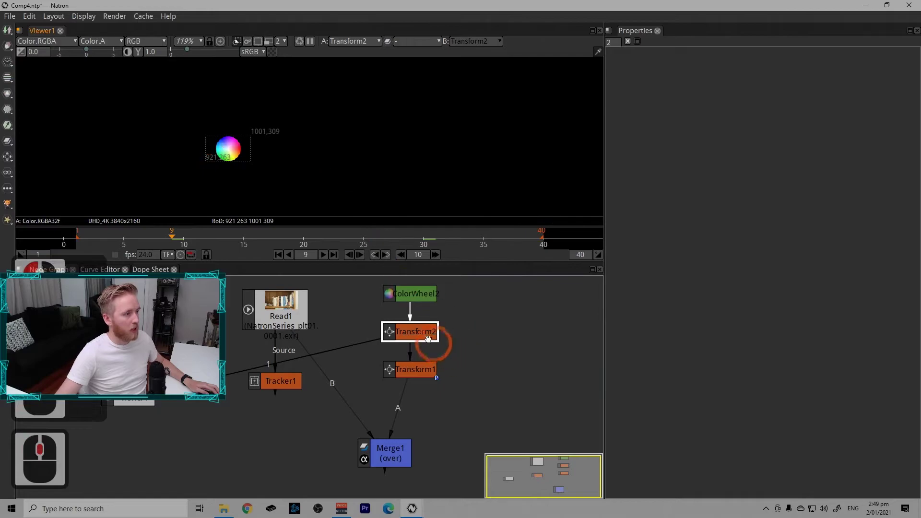
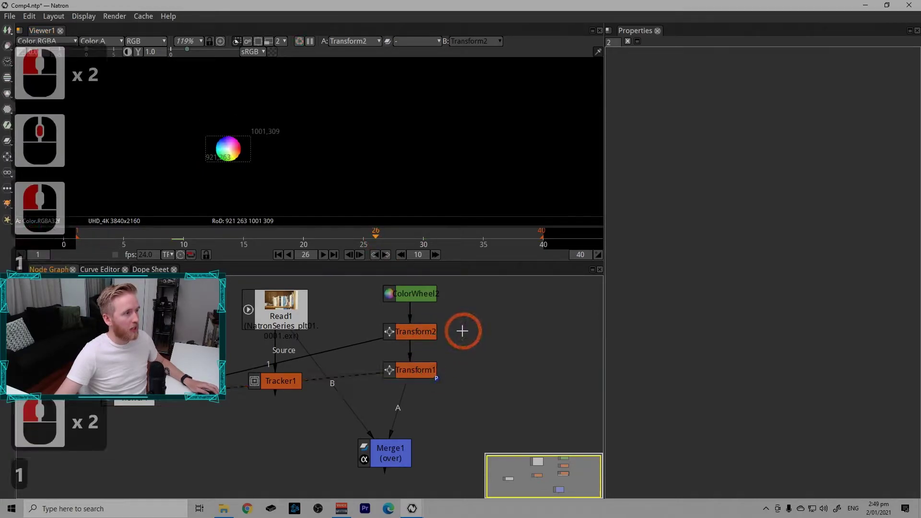
{"action": "left_click", "coordinate": [419, 335]}
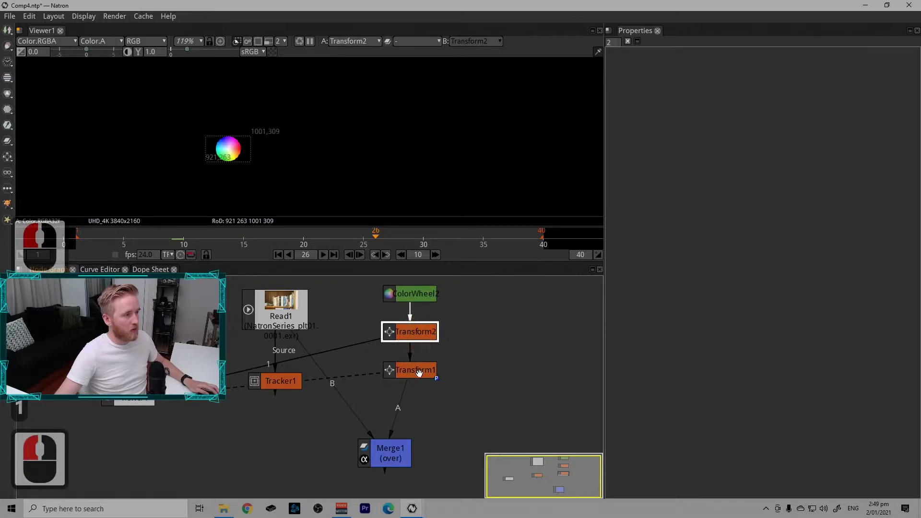
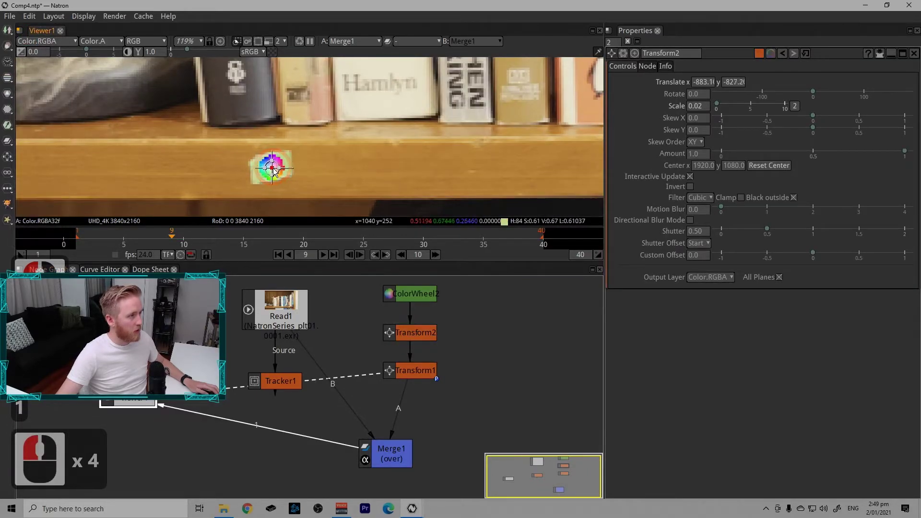
Step: Fit the shot in the viewer and select the colour wheel with its transform
{"action": "left_click", "coordinate": [275, 169]}
{"action": "left_click", "coordinate": [337, 177]}
{"action": "left_click", "coordinate": [633, 44]}
{"action": "key", "text": "1"}
{"action": "left_click_drag", "start_coordinate": [359, 137], "coordinate": [308, 144]}
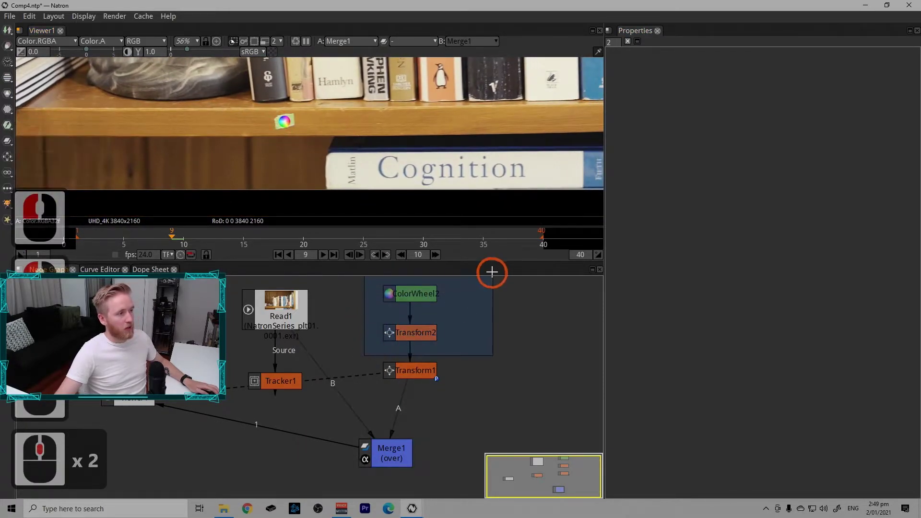
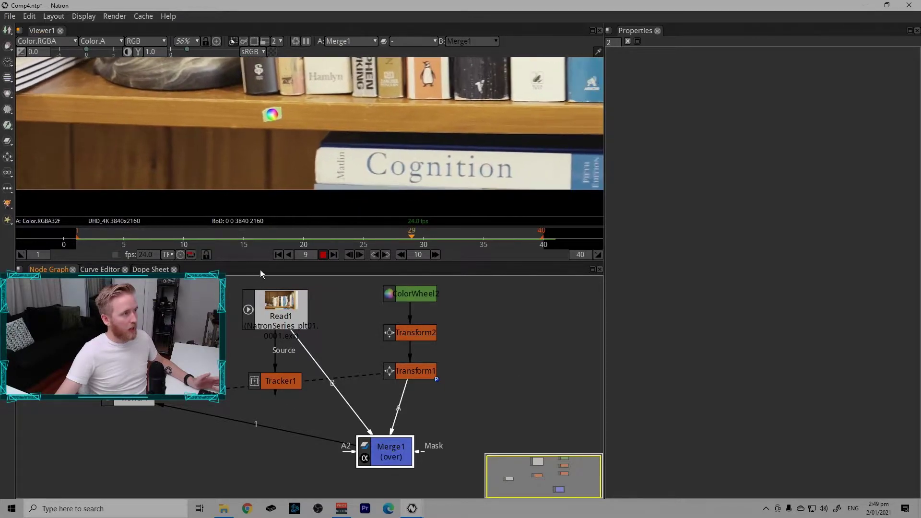
Step: Play the composite, stop at frame 14, and show Transform1 translating -25.85, -17.58
{"action": "left_click", "coordinate": [329, 254]}
{"action": "left_click", "coordinate": [390, 241]}
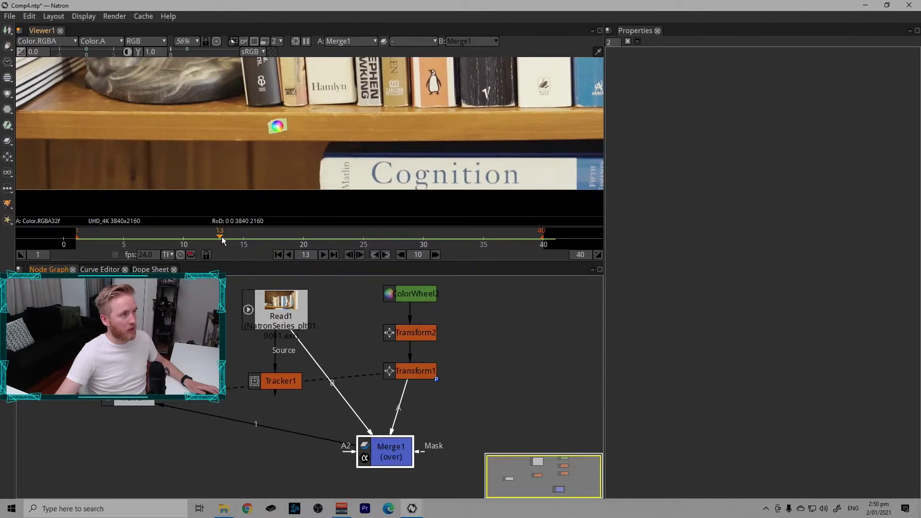
{"action": "left_click", "coordinate": [233, 240]}
{"action": "left_click", "coordinate": [416, 370]}
{"action": "double_click", "coordinate": [416, 368]}
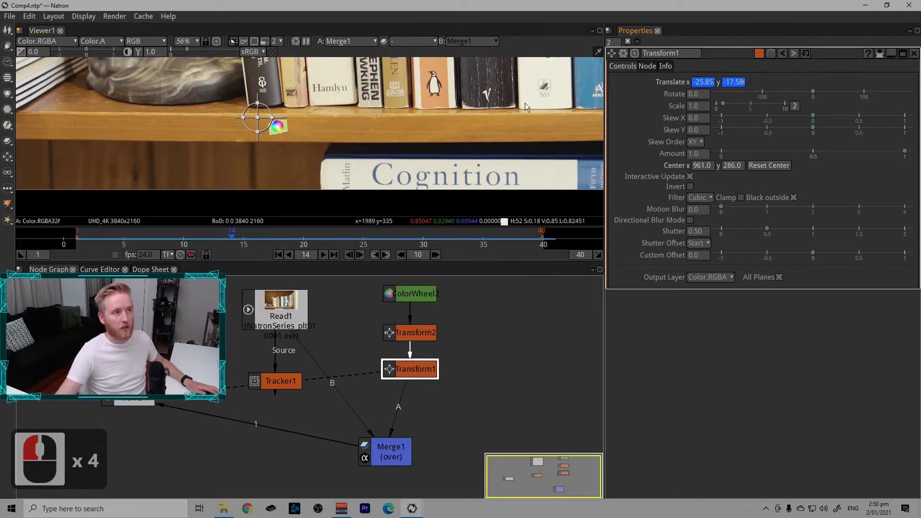
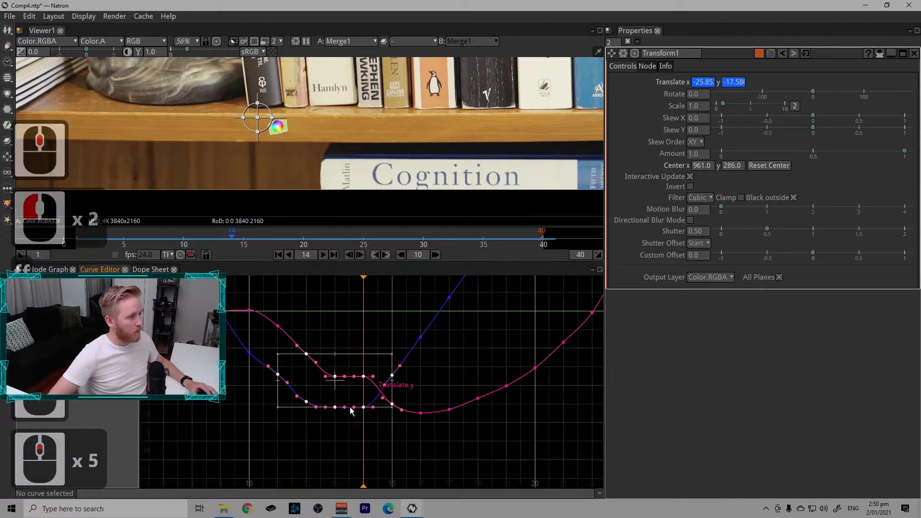
Step: Box-select the flat stretch of Transform1's translate keys in the Curve Editor and delete them
{"action": "left_click", "coordinate": [349, 441]}
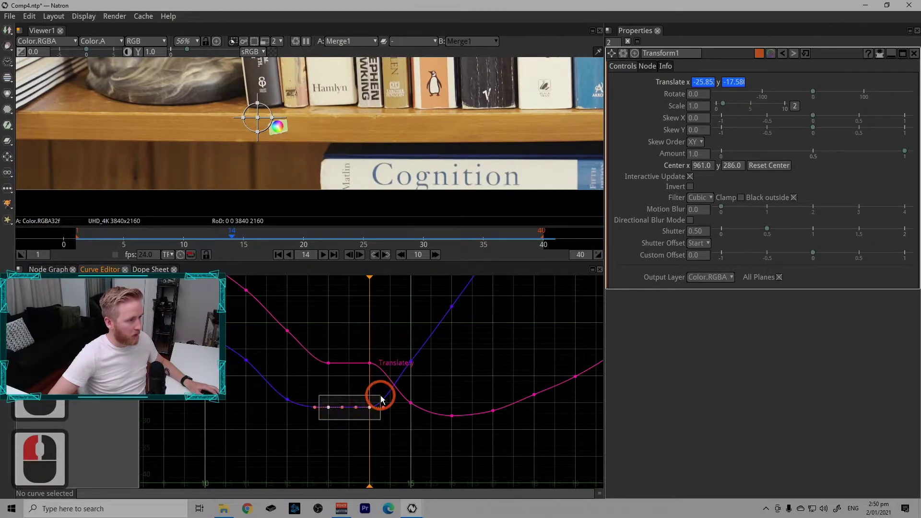
{"action": "left_click", "coordinate": [386, 397]}
{"action": "left_click", "coordinate": [392, 428]}
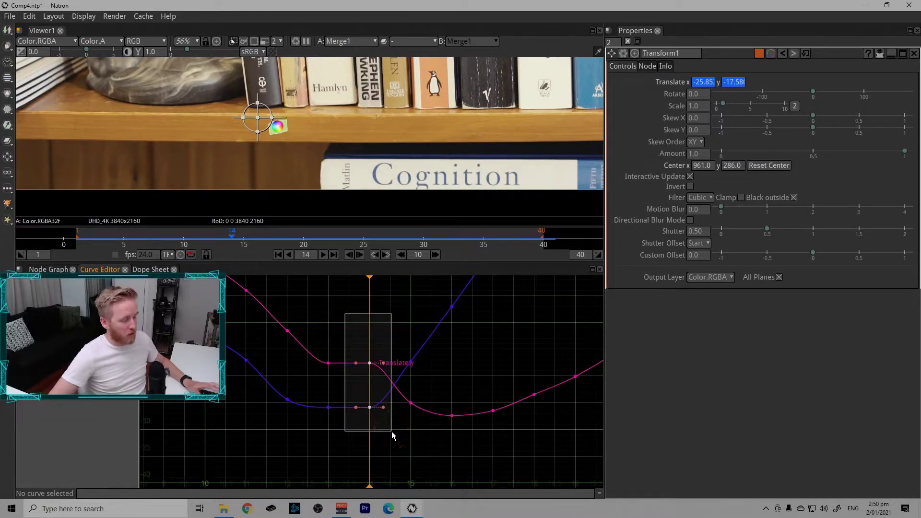
{"action": "left_click", "coordinate": [397, 434]}
{"action": "key", "text": "BackSpace"}
Step: Scrub to frame 14 and undo the deletion, restoring the curves at -23.13, -21.59
{"action": "left_click_drag", "start_coordinate": [337, 251], "coordinate": [261, 242]}
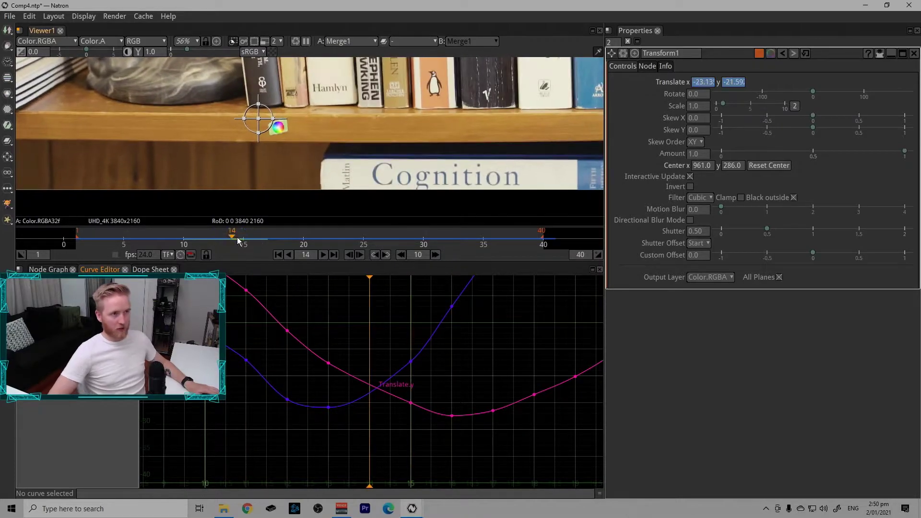
{"action": "left_click", "coordinate": [243, 240]}
{"action": "key", "text": "ctrl+z"}
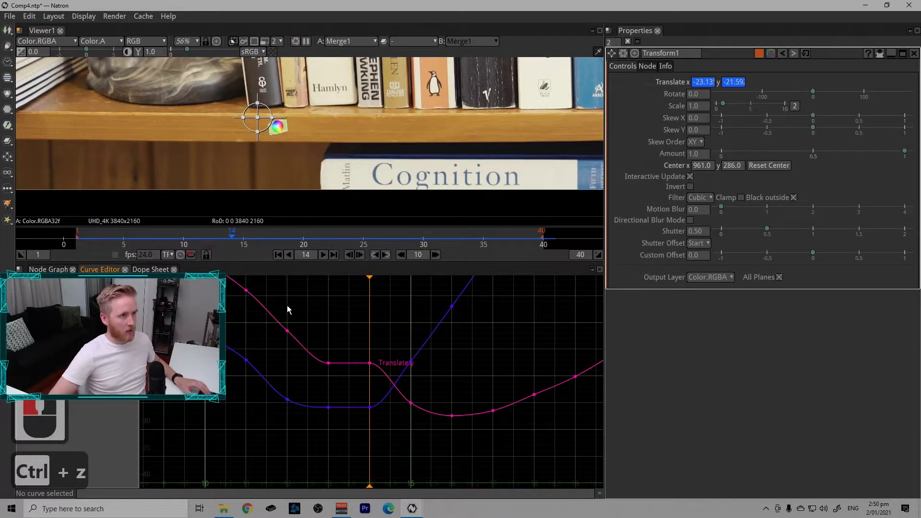
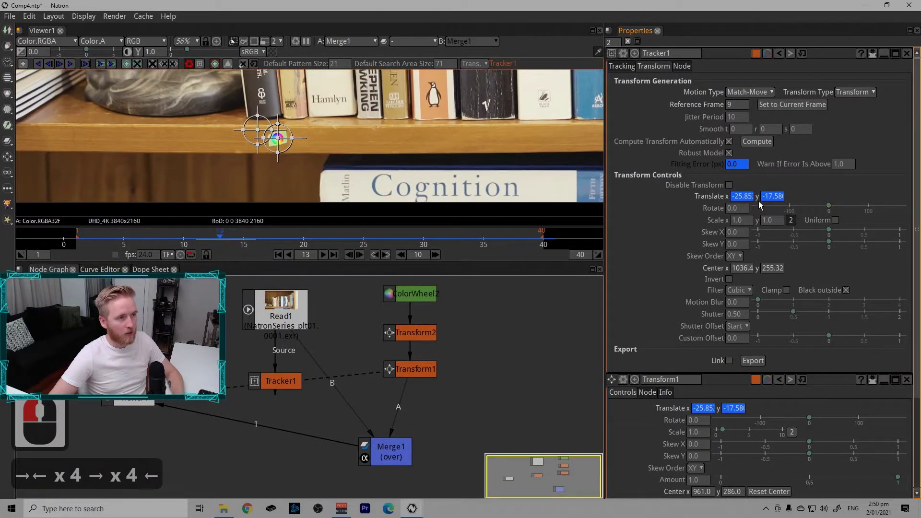
Step: Track track1 forward six frames, checking it holds on the colour-wheel card
{"action": "key", "text": "Right"}
{"action": "key", "text": "Right"}
{"action": "key", "text": "Right"}
{"action": "key", "text": "Right"}
{"action": "key", "text": "Right"}
{"action": "key", "text": "Right"}
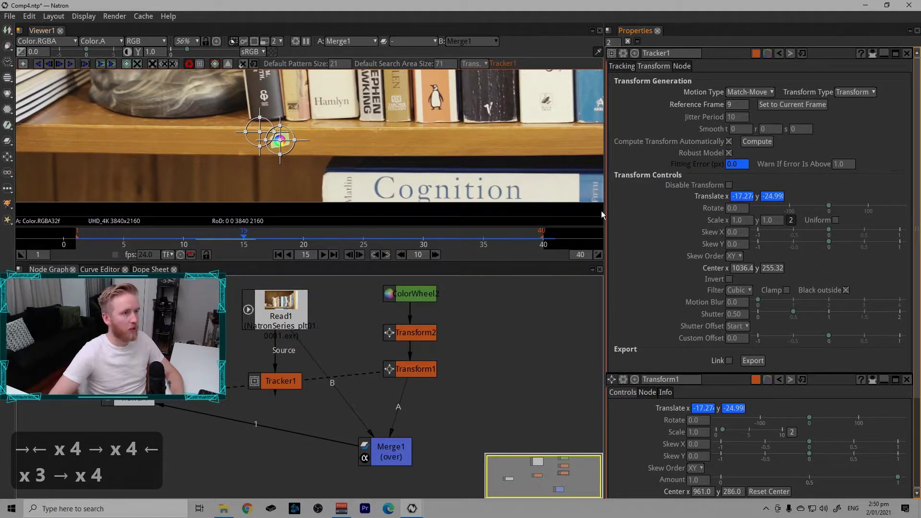
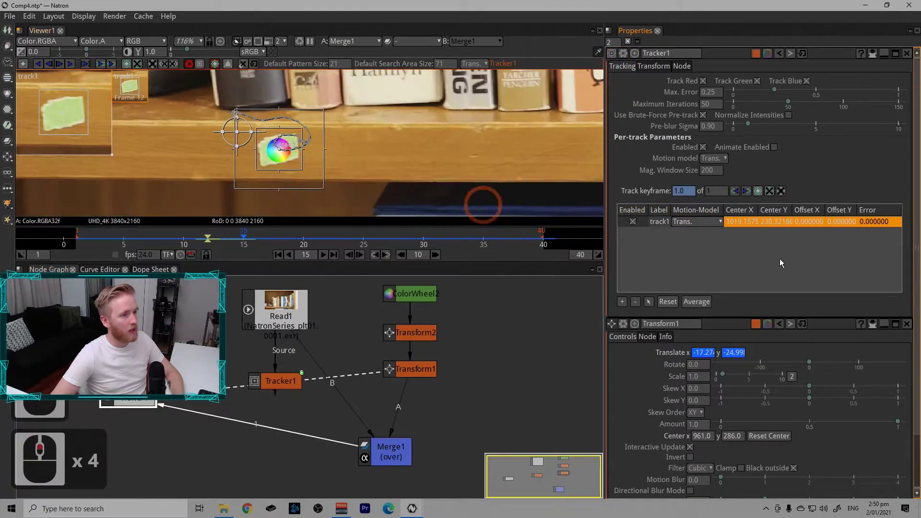
Step: Scrub back and forth through the tracked frames to inspect track1's accuracy
{"action": "double_click", "coordinate": [909, 324]}
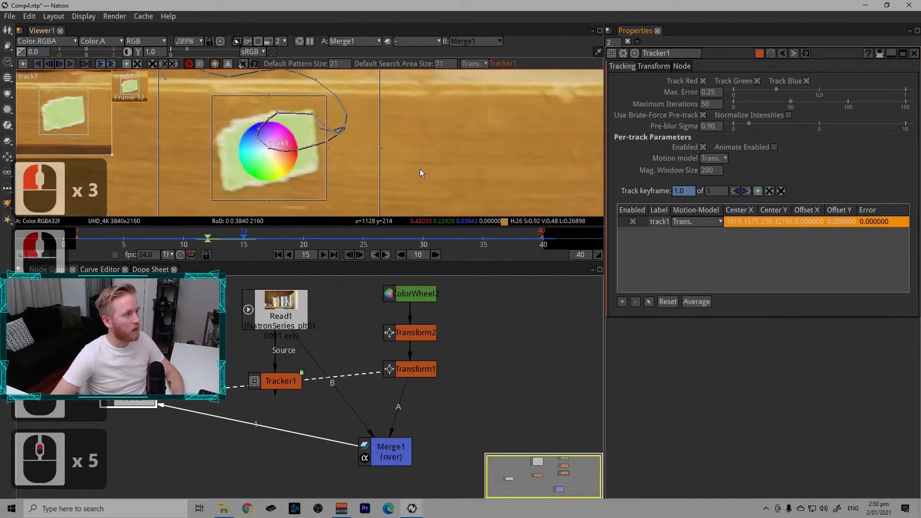
{"action": "key", "text": "Left"}
{"action": "key", "text": "Left"}
{"action": "key", "text": "Left"}
{"action": "key", "text": "Right"}
{"action": "key", "text": "Right"}
{"action": "key", "text": "Right"}
{"action": "key", "text": "Right"}
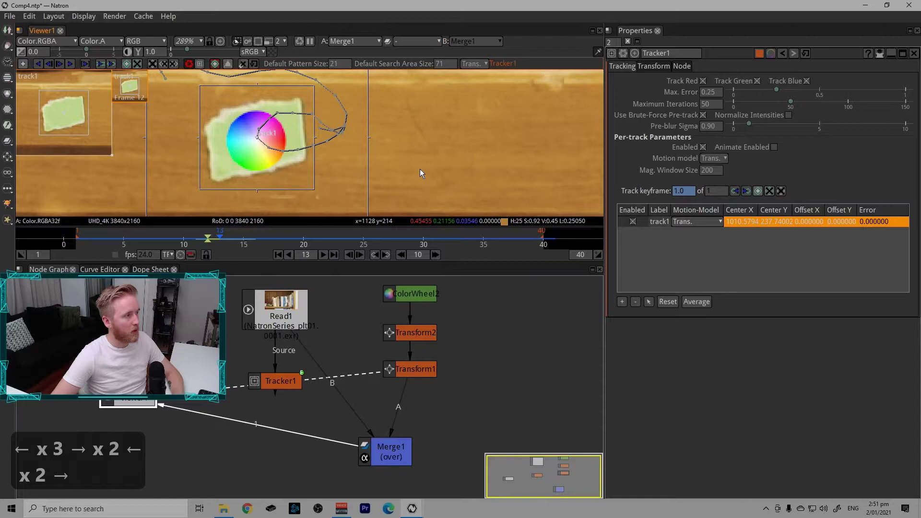
{"action": "key", "text": "Right"}
{"action": "key", "text": "Left"}
{"action": "key", "text": "Left"}
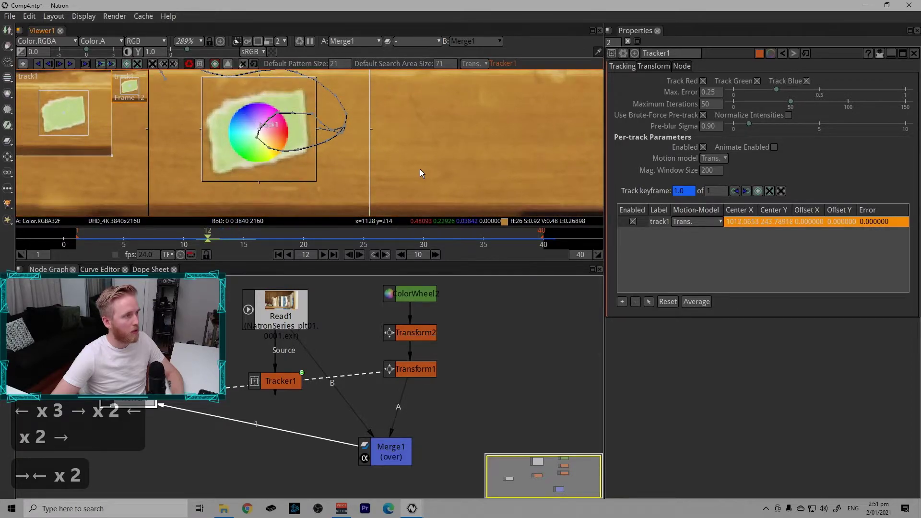
{"action": "key", "text": "Right"}
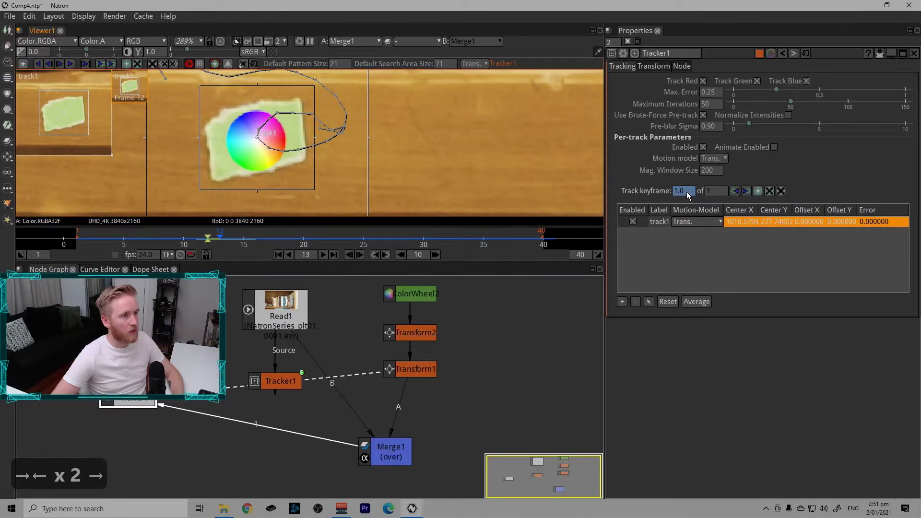
{"action": "key", "text": "Left"}
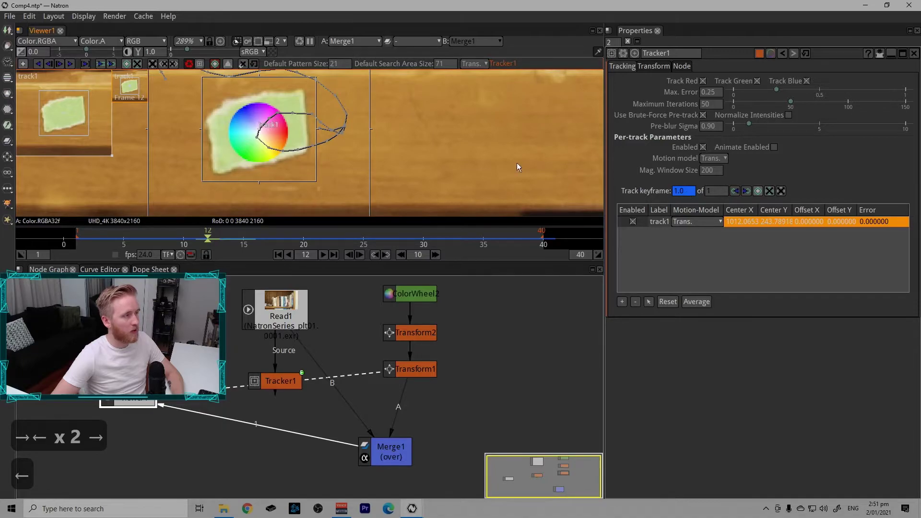
{"action": "key", "text": "Right"}
{"action": "key", "text": "Left"}
{"action": "key", "text": "Right"}
{"action": "key", "text": "Right"}
{"action": "key", "text": "Left"}
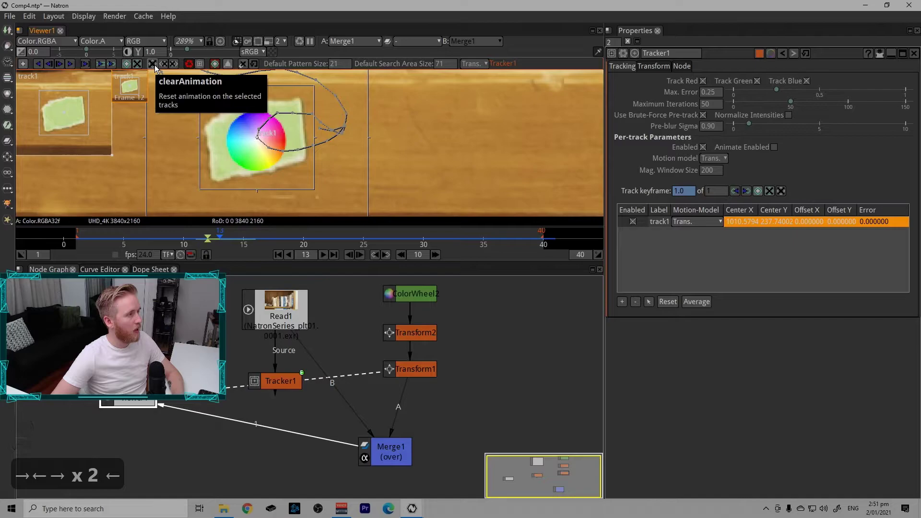
Step: Reselect track1 in the viewer, adjust its box and show input 1 before continuing
{"action": "left_click", "coordinate": [58, 68]}
{"action": "key", "text": "Right"}
{"action": "left_click", "coordinate": [436, 166]}
{"action": "key", "text": "Right"}
{"action": "key", "text": "Tab"}
{"action": "left_click_drag", "start_coordinate": [436, 166], "coordinate": [276, 388]}
{"action": "key", "text": "Tab"}
{"action": "key", "text": "Tab"}
{"action": "key", "text": "1"}
{"action": "double_click", "coordinate": [280, 379]}
{"action": "left_click", "coordinate": [667, 222]}
Step: Track track1 through the remaining frames with Motion Type set to Match-Move
{"action": "key", "text": "Left"}
{"action": "key", "text": "Left"}
{"action": "key", "text": "Right"}
{"action": "key", "text": "Right"}
{"action": "key", "text": "Right"}
{"action": "key", "text": "Right"}
{"action": "key", "text": "Right"}
{"action": "key", "text": "Right"}
{"action": "key", "text": "Right"}
{"action": "key", "text": "Right"}
{"action": "left_click", "coordinate": [444, 143]}
{"action": "key", "text": "Right"}
{"action": "key", "text": "Right"}
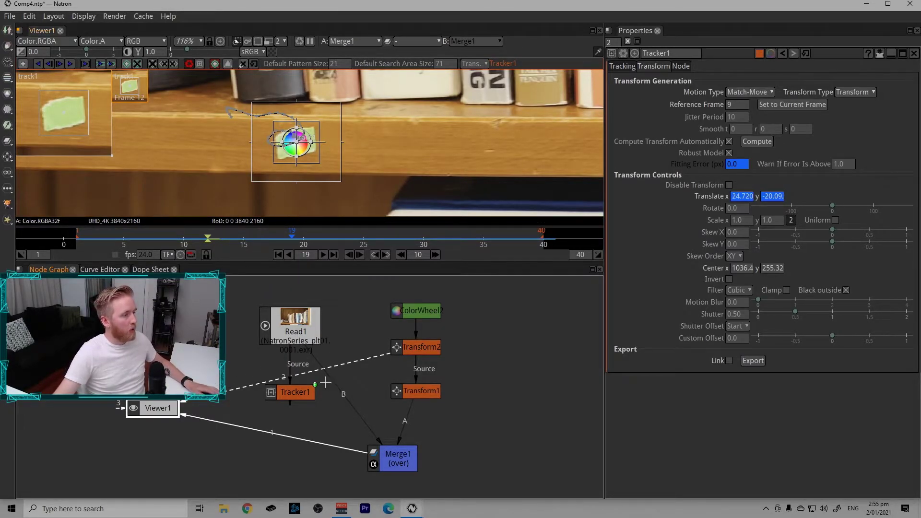
Step: Swap Transform1 for tracker-linked Transform3 feeding Merge1 and play the shot
{"action": "left_click", "coordinate": [427, 393]}
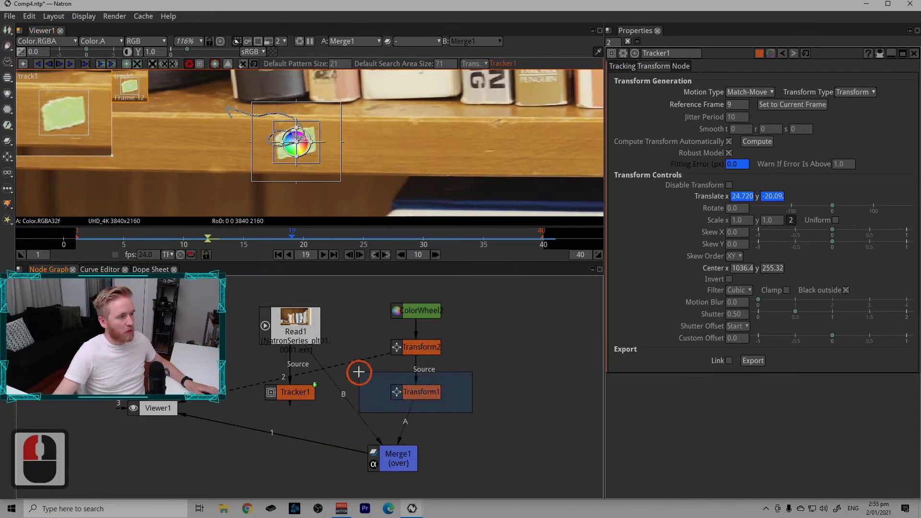
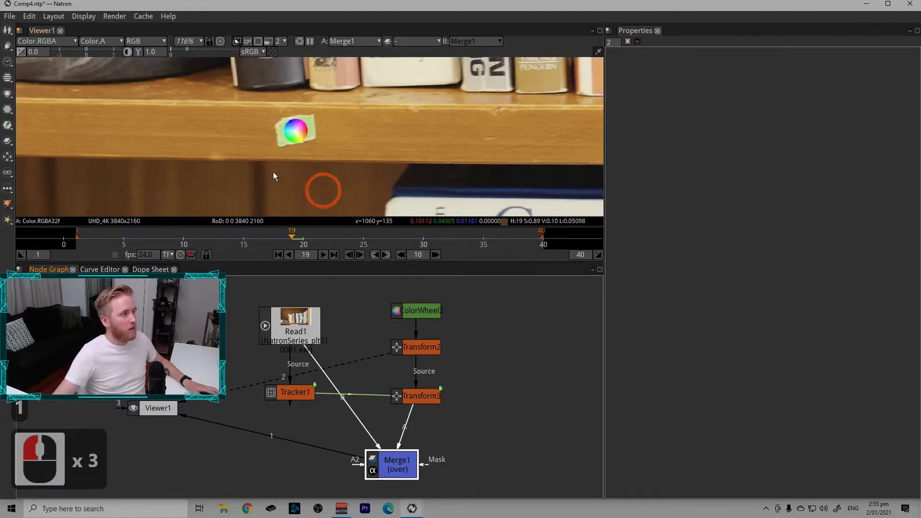
{"action": "left_click", "coordinate": [333, 265]}
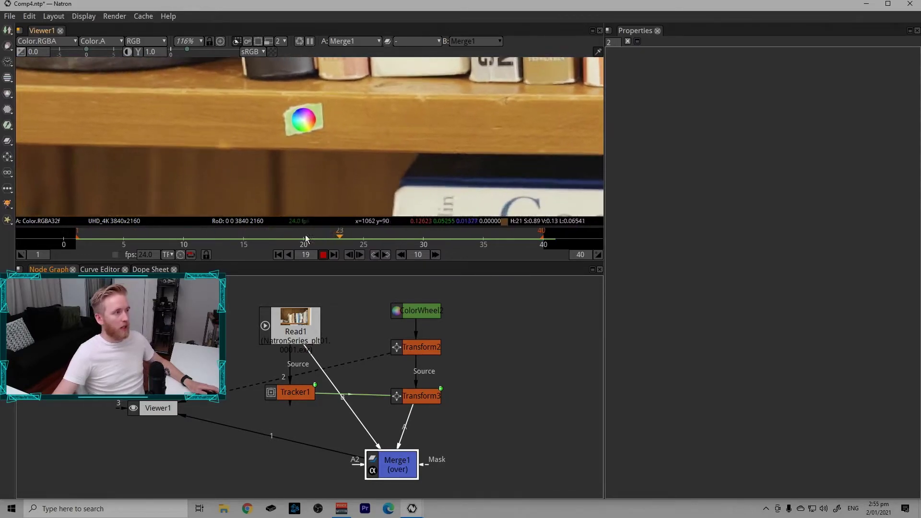
{"action": "left_click", "coordinate": [419, 398]}
Step: Set Transform3's Motion Blur to 1.0 and close its settings
{"action": "double_click", "coordinate": [419, 399]}
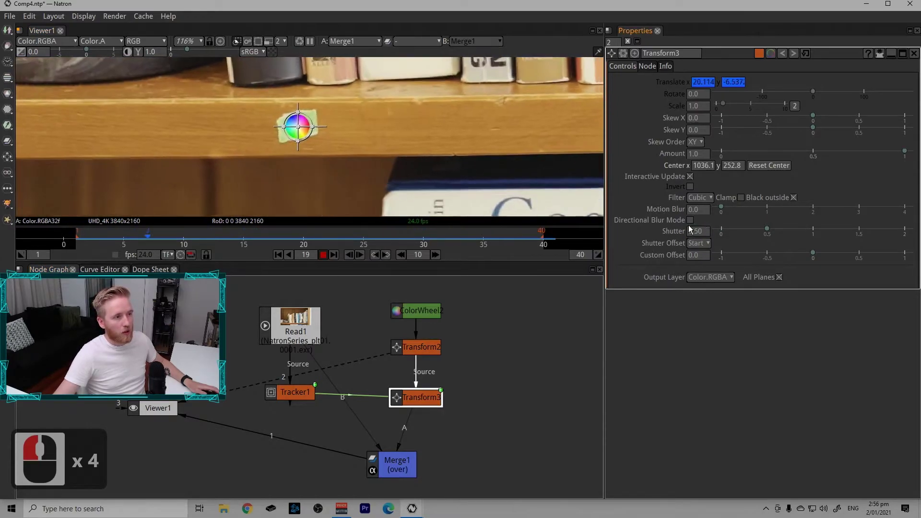
{"action": "left_click", "coordinate": [333, 256]}
{"action": "left_click", "coordinate": [692, 216]}
{"action": "key", "text": "1"}
{"action": "left_click", "coordinate": [652, 205]}
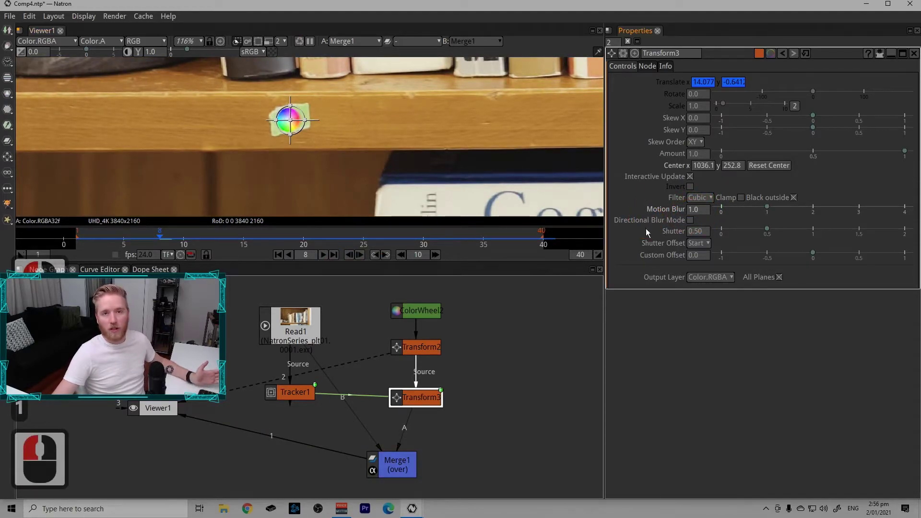
{"action": "left_click_drag", "start_coordinate": [663, 217], "coordinate": [629, 46]}
{"action": "left_click", "coordinate": [626, 48]}
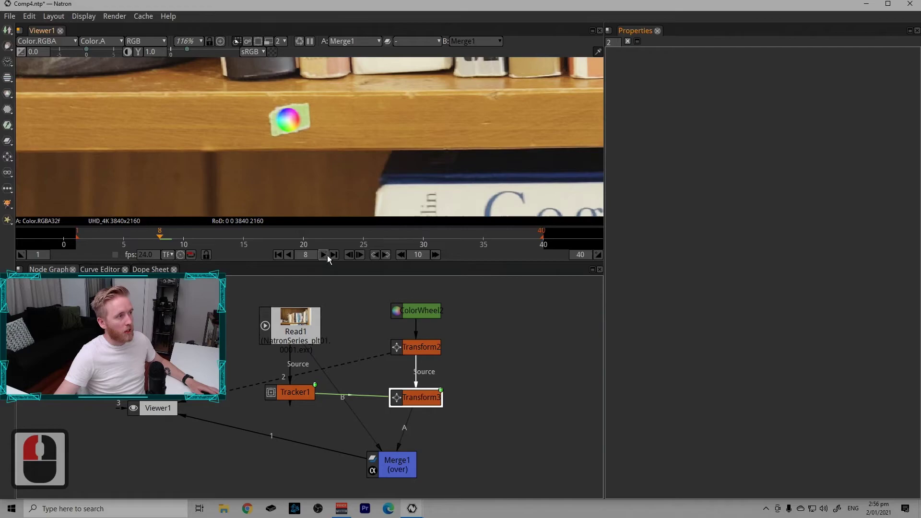
Step: Play the shot back with the blurred colour wheel, then select Tracker1
{"action": "double_click", "coordinate": [326, 261]}
{"action": "left_click", "coordinate": [330, 268]}
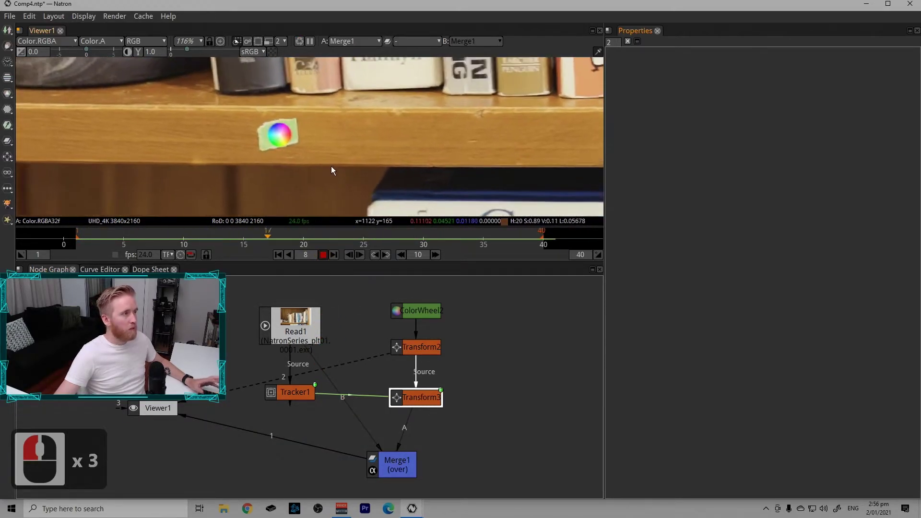
{"action": "left_click", "coordinate": [368, 167]}
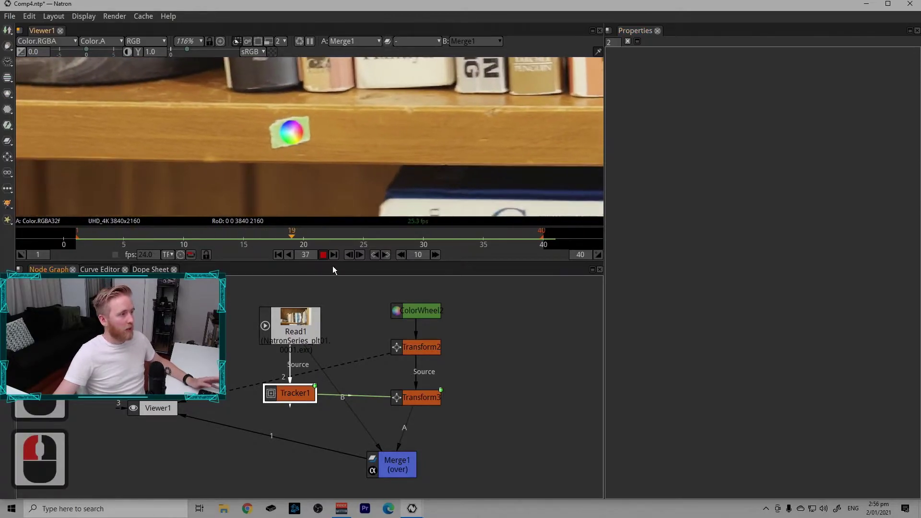
{"action": "left_click", "coordinate": [325, 277]}
Step: Set Tracker1's Motion Type to Stabilize
{"action": "double_click", "coordinate": [288, 397]}
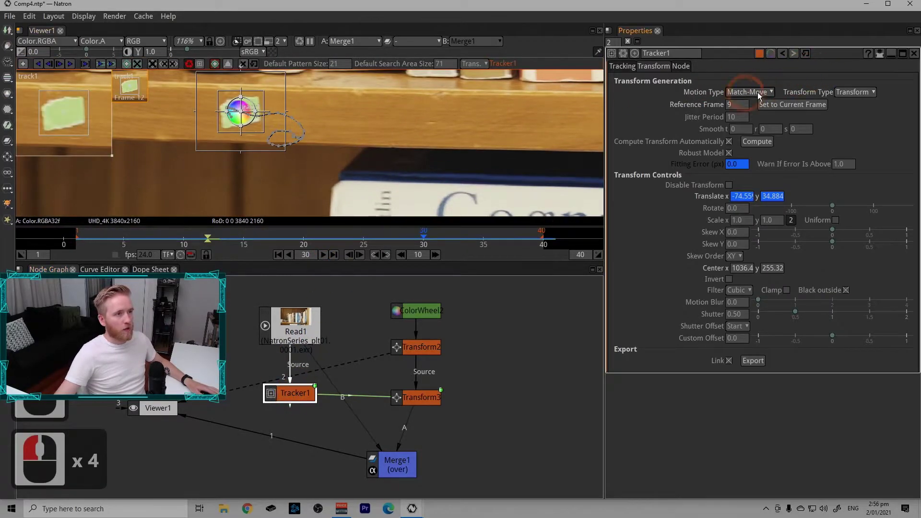
{"action": "left_click", "coordinate": [765, 97]}
{"action": "double_click", "coordinate": [761, 116]}
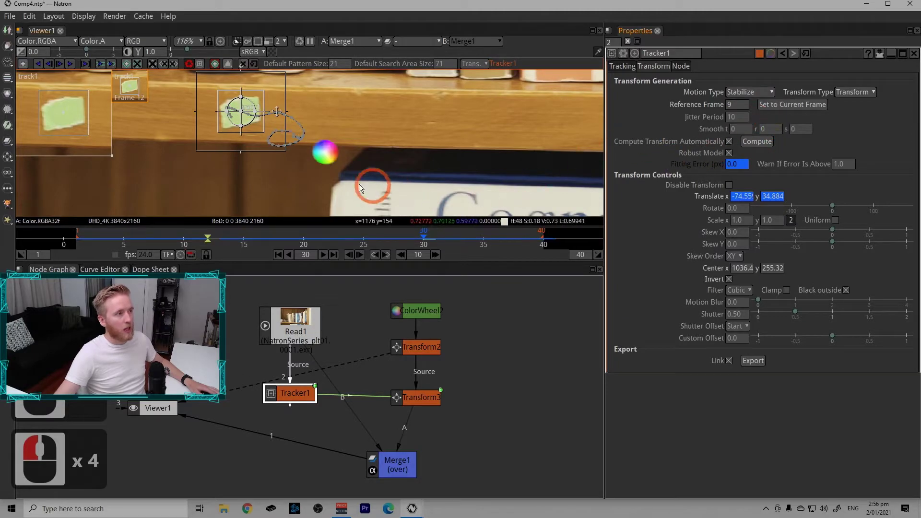
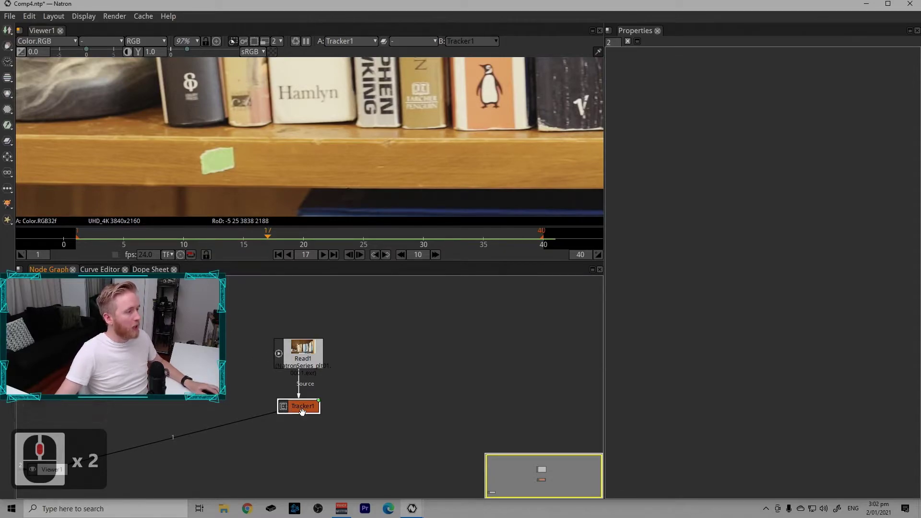
Step: Play the stabilized bookshelf footage in the viewer
{"action": "left_click", "coordinate": [308, 410]}
{"action": "key", "text": "1"}
{"action": "left_click", "coordinate": [323, 251]}
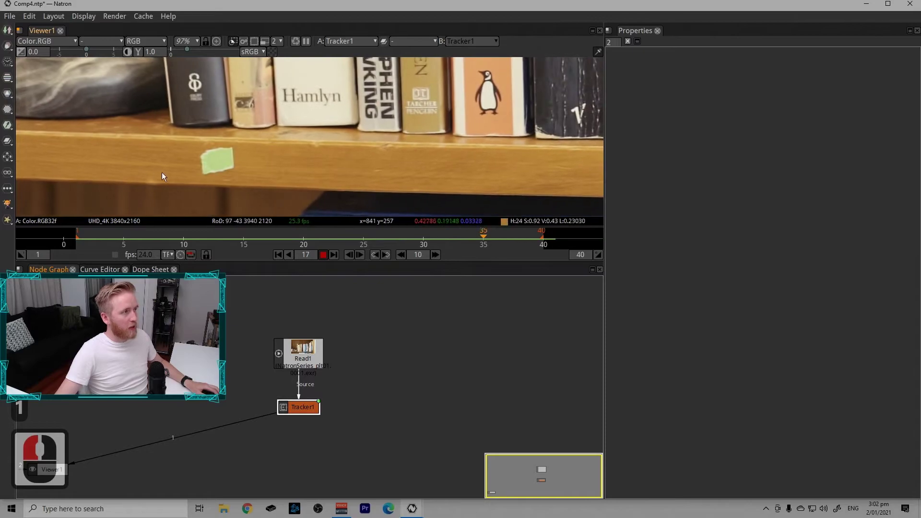
{"action": "left_click", "coordinate": [306, 408]}
Step: Set Tracker1's Motion Type to None and return to the Tracking tab
{"action": "left_click", "coordinate": [312, 401]}
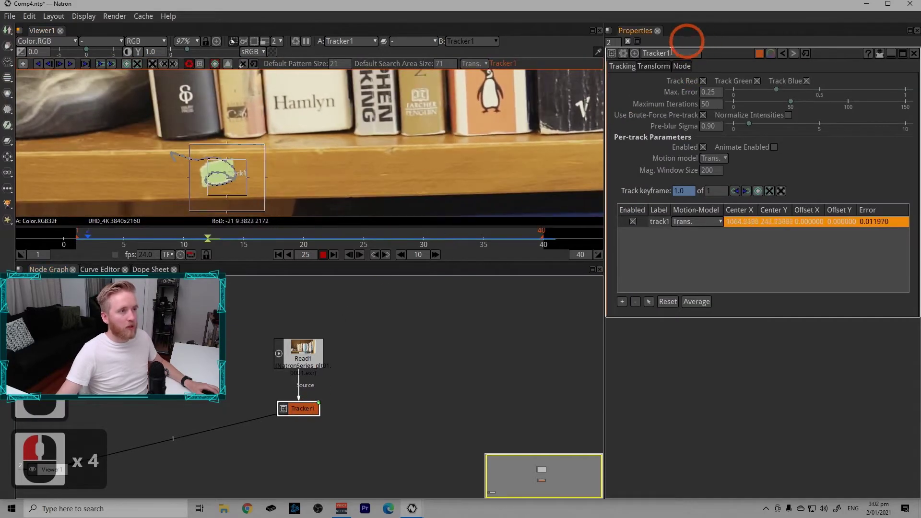
{"action": "double_click", "coordinate": [652, 68]}
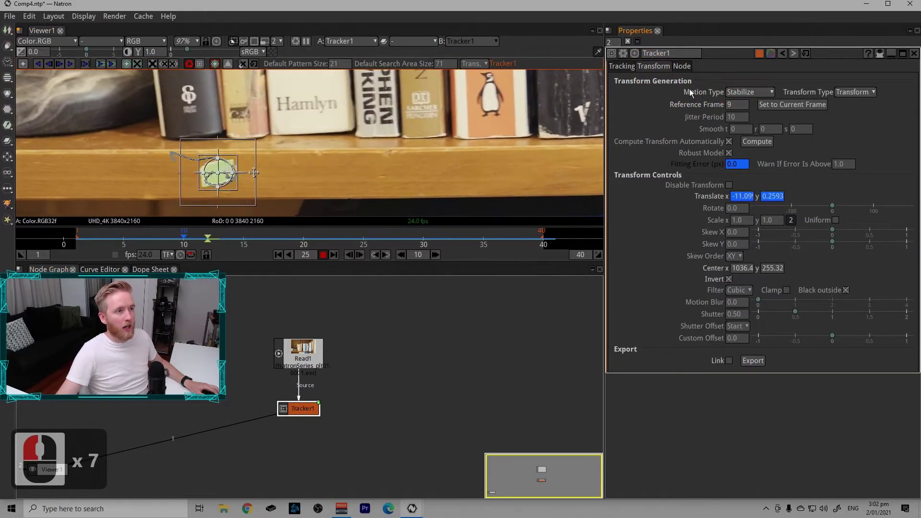
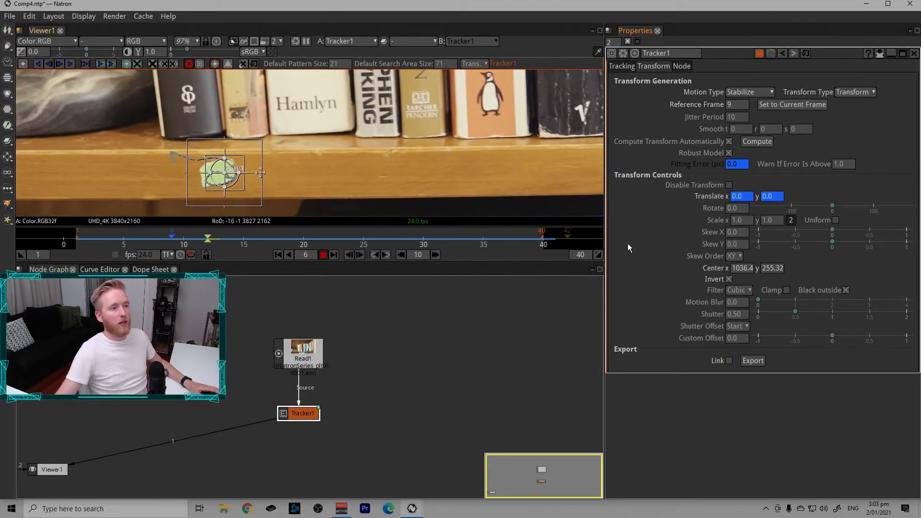
{"action": "left_click", "coordinate": [772, 93]}
{"action": "left_click", "coordinate": [761, 107]}
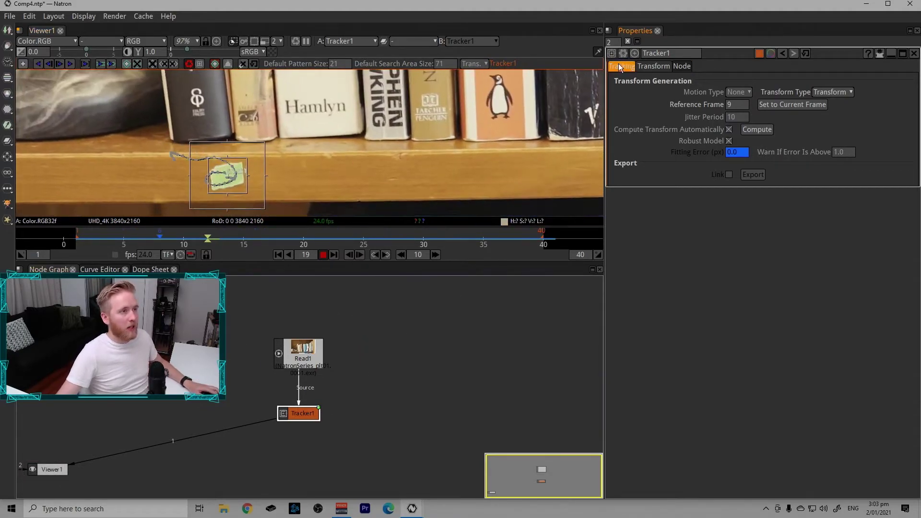
{"action": "left_click_drag", "start_coordinate": [633, 67], "coordinate": [328, 258]}
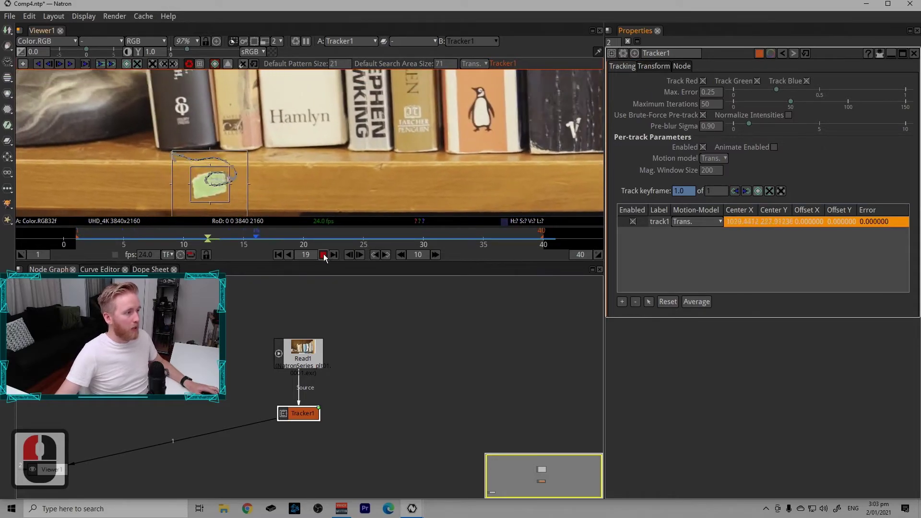
Step: Close Tracker1's settings and fit the whole bookshelf frame in the viewer
{"action": "left_click", "coordinate": [330, 258]}
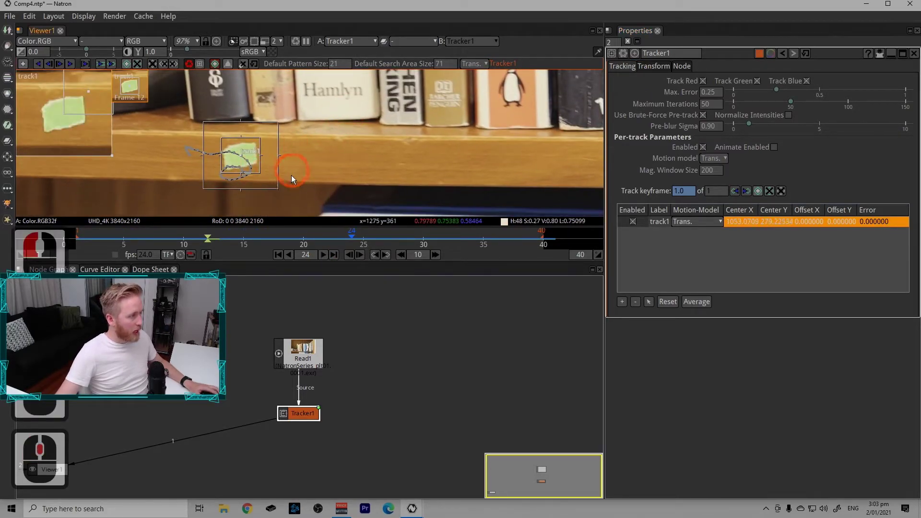
{"action": "key", "text": "f"}
{"action": "left_click", "coordinate": [357, 168]}
{"action": "left_click", "coordinate": [593, 72]}
{"action": "left_click", "coordinate": [372, 159]}
{"action": "key", "text": "f"}
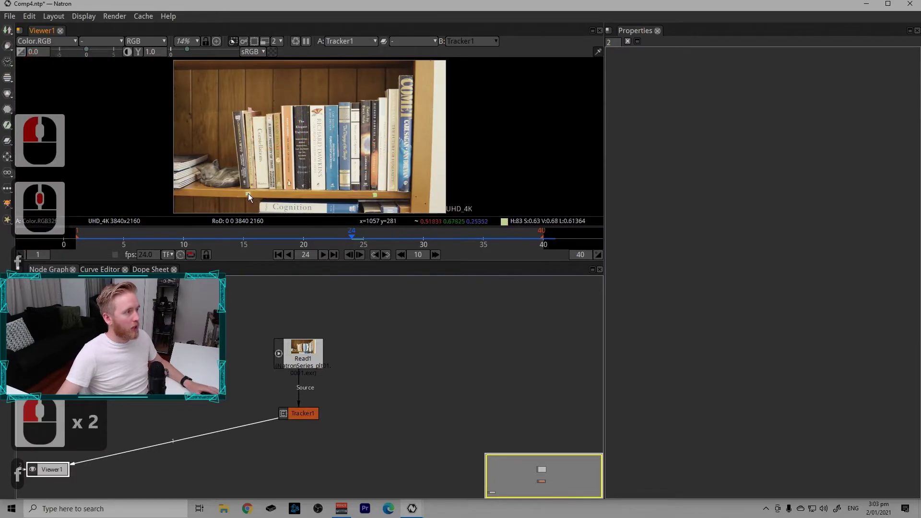
Step: Zoom and pan around the shelf to look over the footage
{"action": "left_click", "coordinate": [250, 177]}
{"action": "left_click", "coordinate": [269, 120]}
{"action": "left_click", "coordinate": [382, 146]}
{"action": "left_click", "coordinate": [353, 193]}
{"action": "left_click", "coordinate": [248, 166]}
{"action": "left_click", "coordinate": [315, 128]}
{"action": "left_click", "coordinate": [378, 135]}
{"action": "left_click", "coordinate": [352, 197]}
{"action": "left_click", "coordinate": [316, 195]}
{"action": "left_click", "coordinate": [350, 198]}
{"action": "left_click_drag", "start_coordinate": [248, 180], "coordinate": [382, 119]}
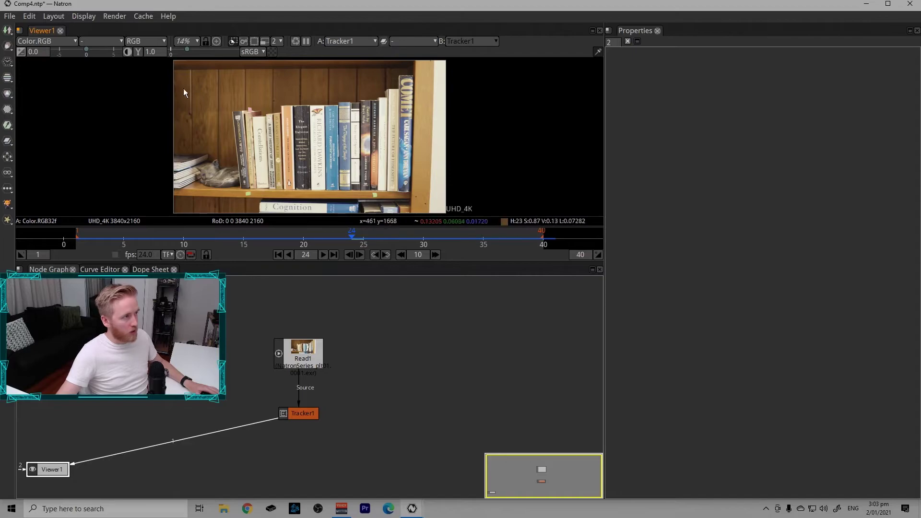
{"action": "left_click", "coordinate": [460, 78]}
{"action": "middle_click", "coordinate": [198, 183]}
{"action": "left_click", "coordinate": [236, 166]}
{"action": "middle_click", "coordinate": [242, 171]}
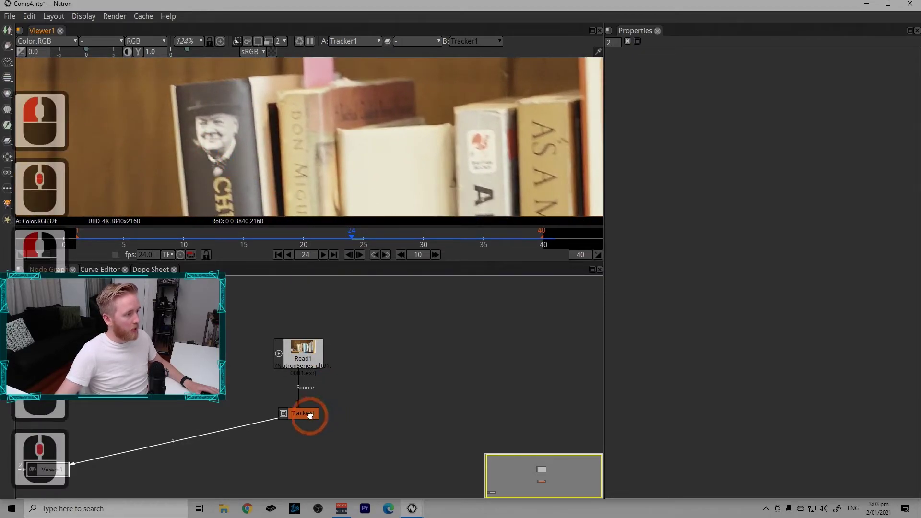
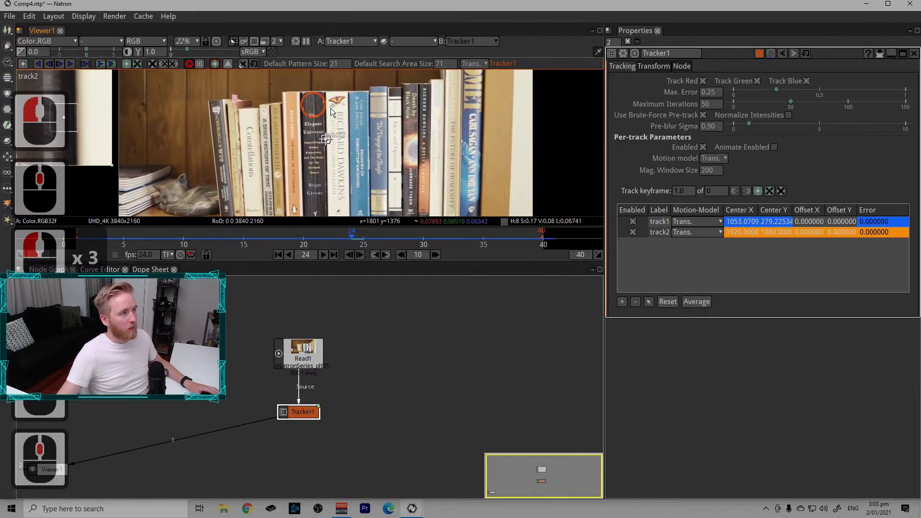
Step: Add track2 and place it on the portrait on a book spine
{"action": "left_click", "coordinate": [397, 162]}
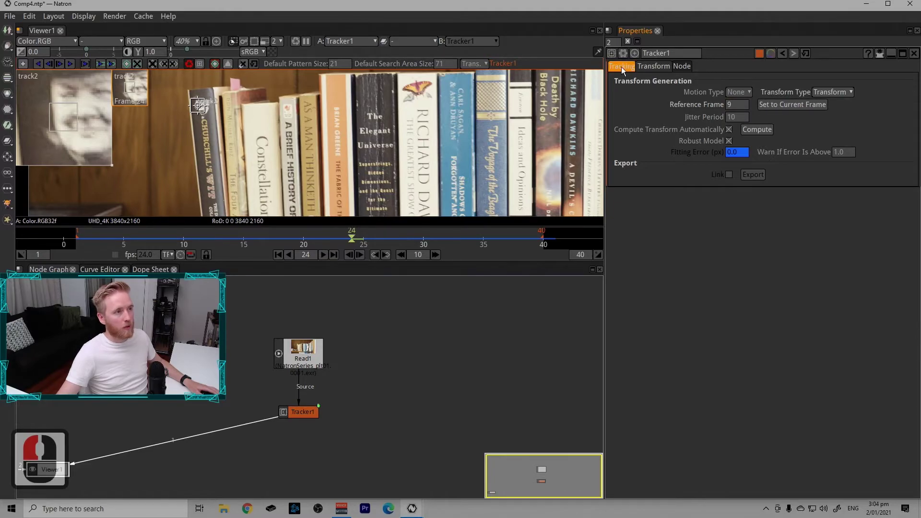
{"action": "left_click", "coordinate": [628, 72]}
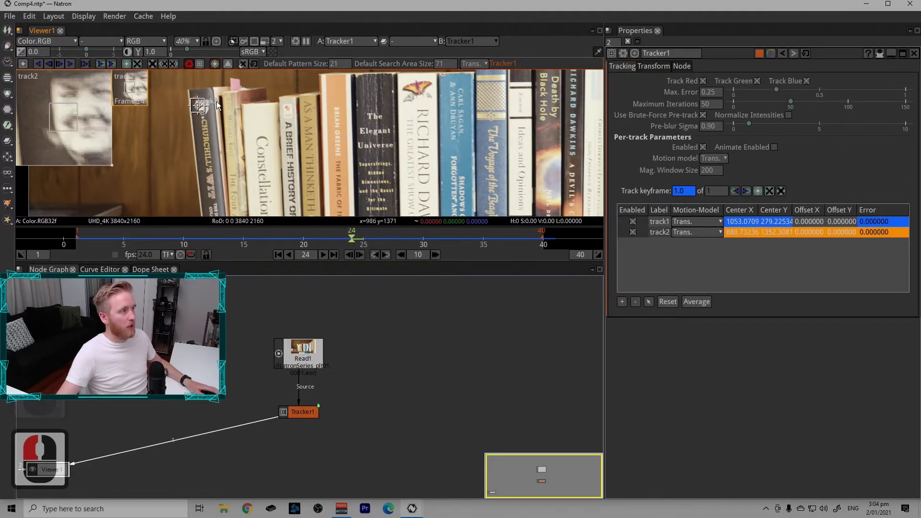
{"action": "left_click", "coordinate": [352, 98]}
{"action": "middle_click", "coordinate": [298, 158]}
{"action": "left_click", "coordinate": [294, 150]}
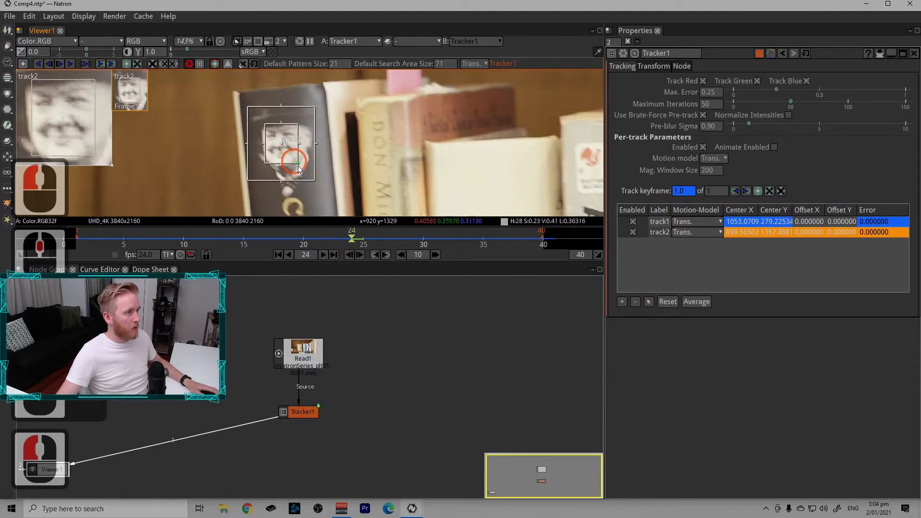
{"action": "left_click", "coordinate": [285, 152]}
{"action": "left_click", "coordinate": [329, 173]}
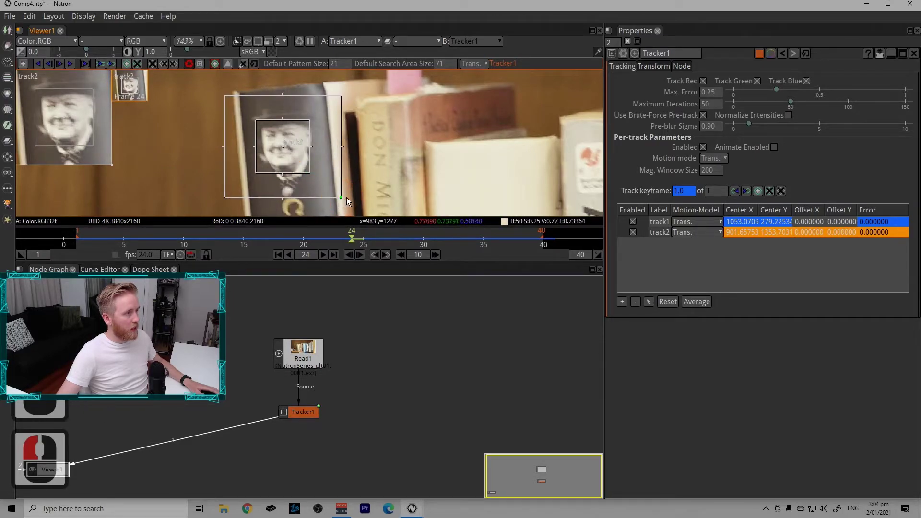
Step: Disable track1 and bring up Tracker1's Transform settings
{"action": "middle_click", "coordinate": [336, 157]}
{"action": "left_click", "coordinate": [76, 67]}
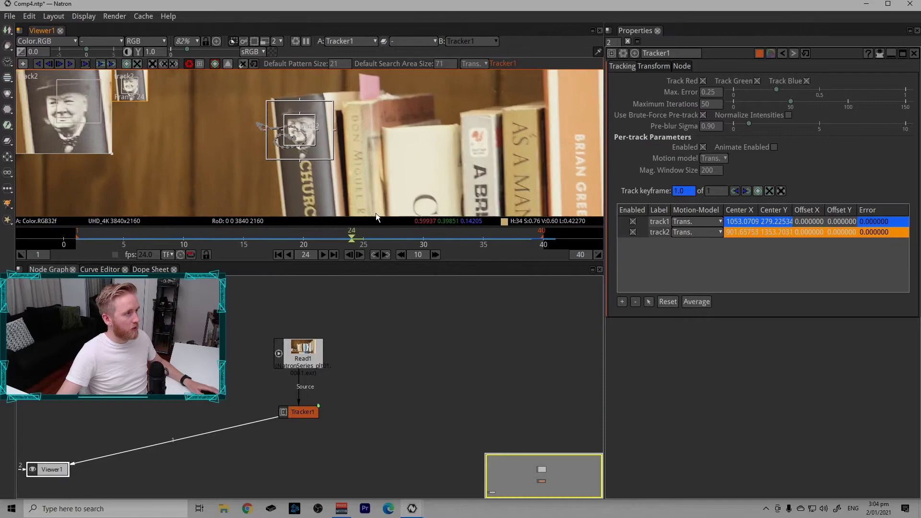
{"action": "left_click_drag", "start_coordinate": [289, 224], "coordinate": [638, 223]}
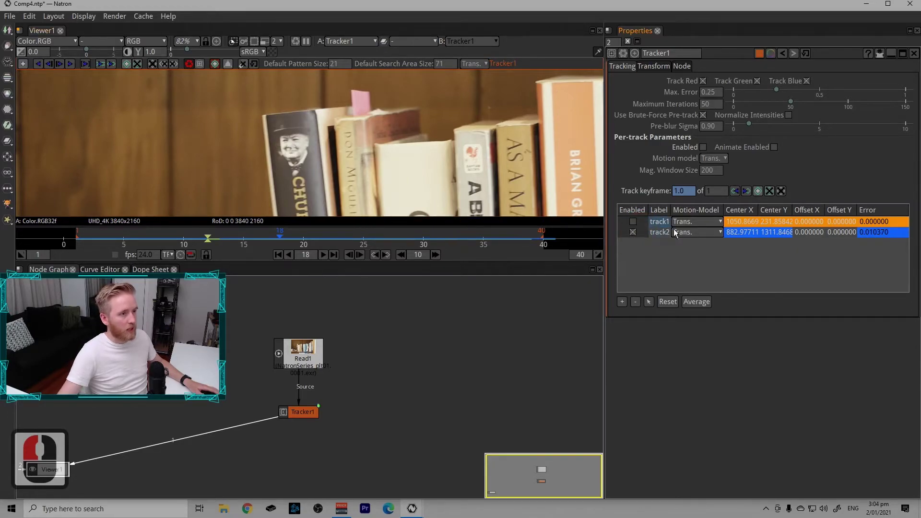
{"action": "left_click", "coordinate": [662, 240]}
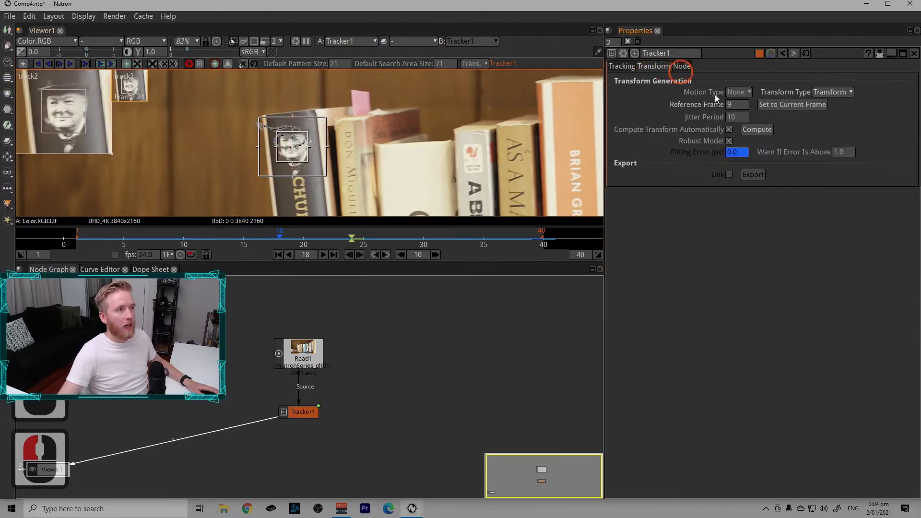
Step: Set Tracker1's Motion Type to Stabilize
{"action": "left_click", "coordinate": [751, 96]}
{"action": "left_click", "coordinate": [758, 118]}
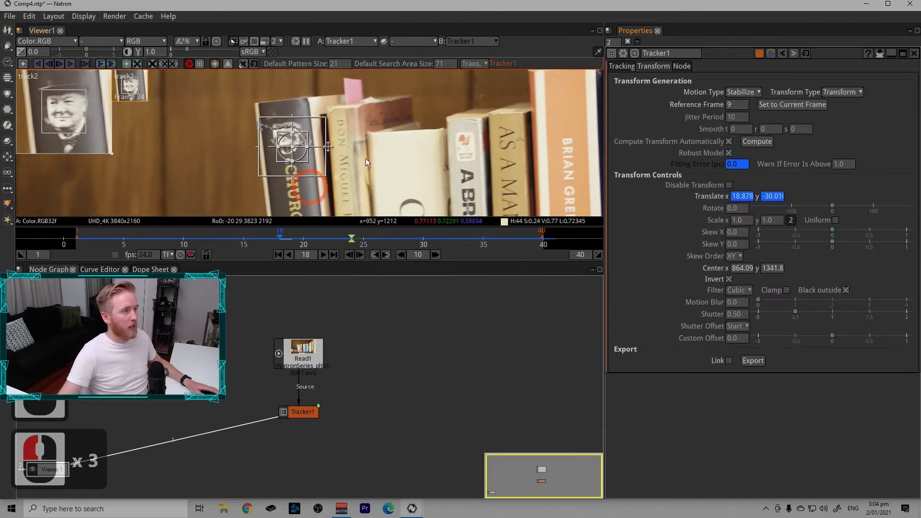
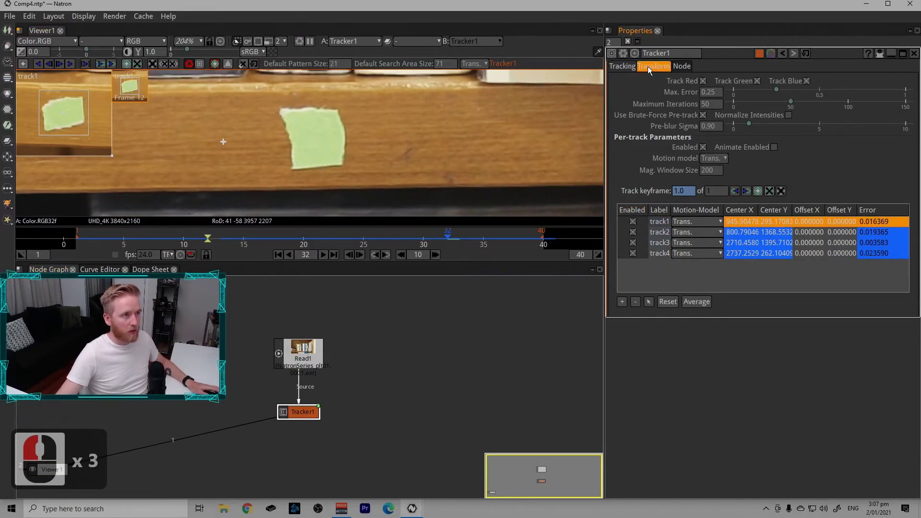
Step: Set Motion Type Match-Move with Transform Type CornerPin and go to the reference frame
{"action": "left_click", "coordinate": [674, 69]}
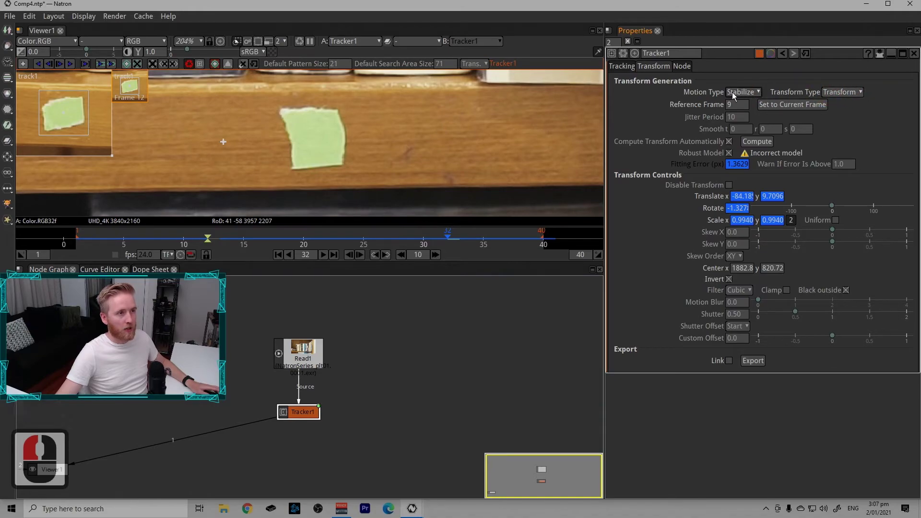
{"action": "left_click", "coordinate": [739, 96]}
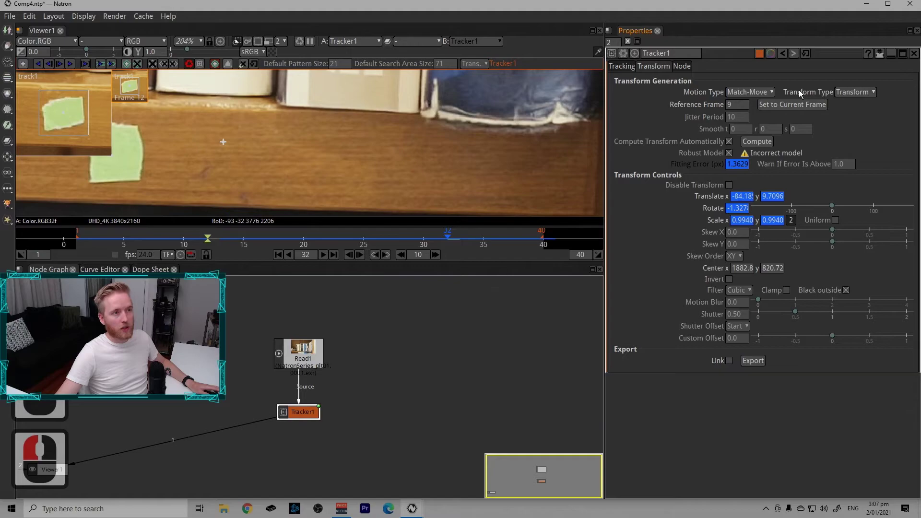
{"action": "left_click", "coordinate": [869, 113]}
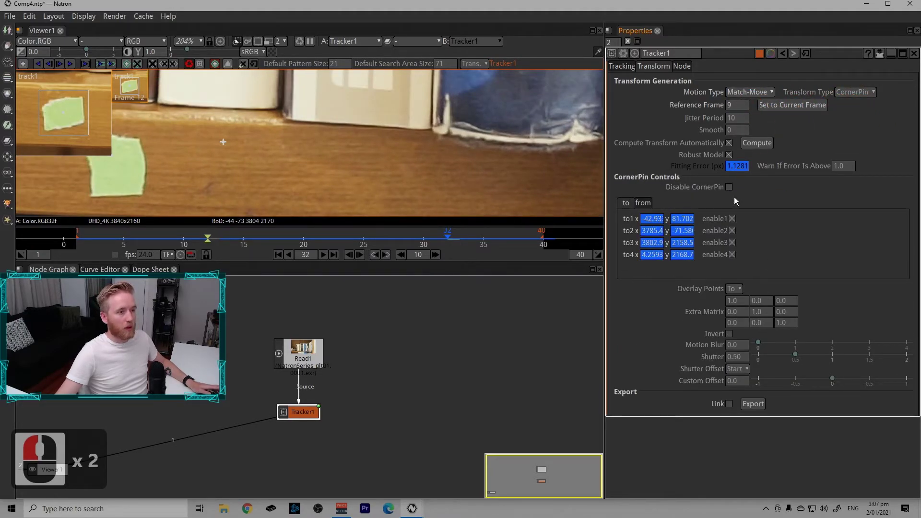
{"action": "left_click", "coordinate": [653, 205]}
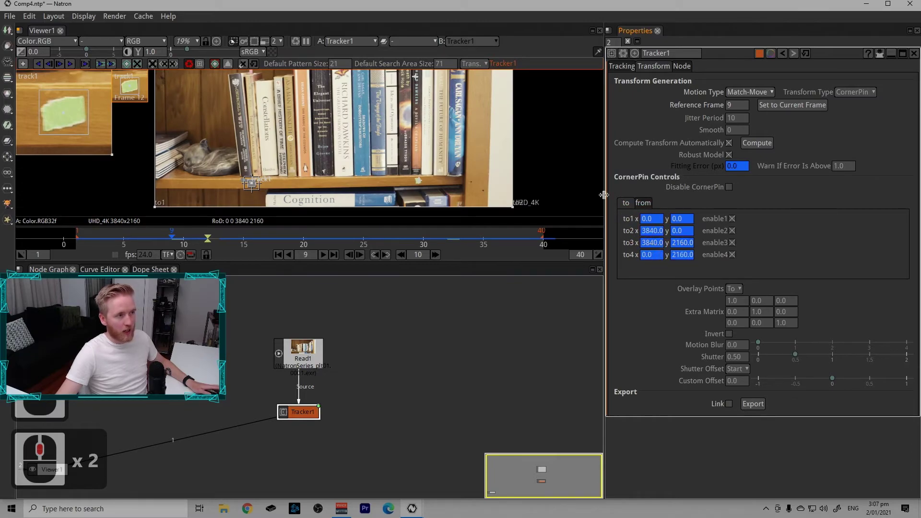
Step: Review the corner pin's from/to corner coordinates and show the original footage
{"action": "left_click", "coordinate": [307, 157]}
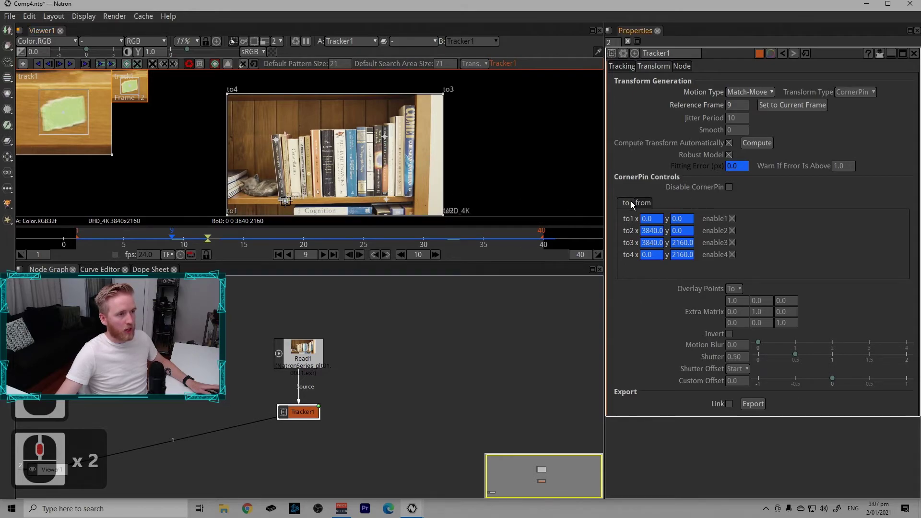
{"action": "left_click", "coordinate": [654, 210]}
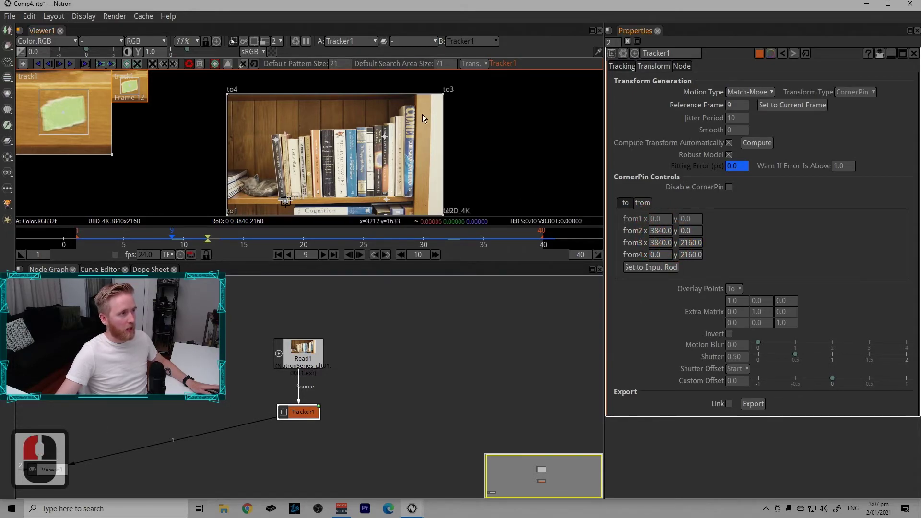
{"action": "left_click", "coordinate": [456, 202]}
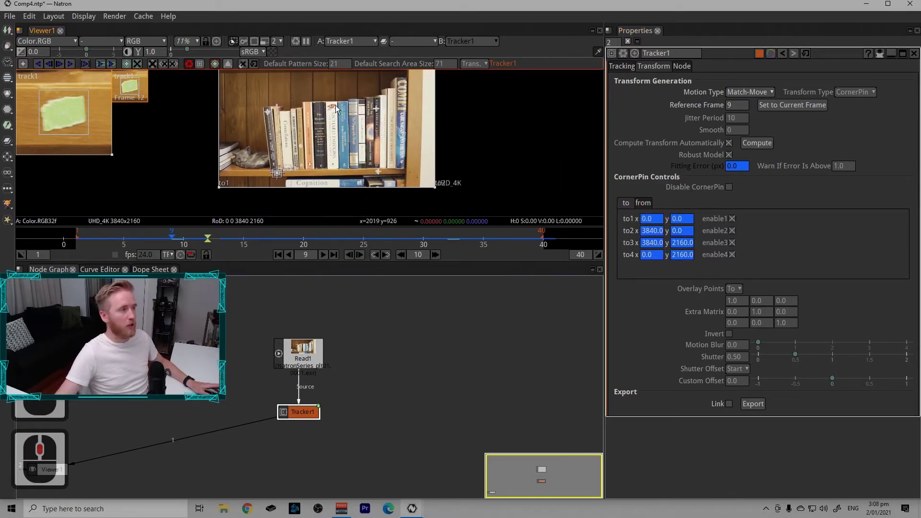
{"action": "left_click_drag", "start_coordinate": [322, 122], "coordinate": [413, 185]}
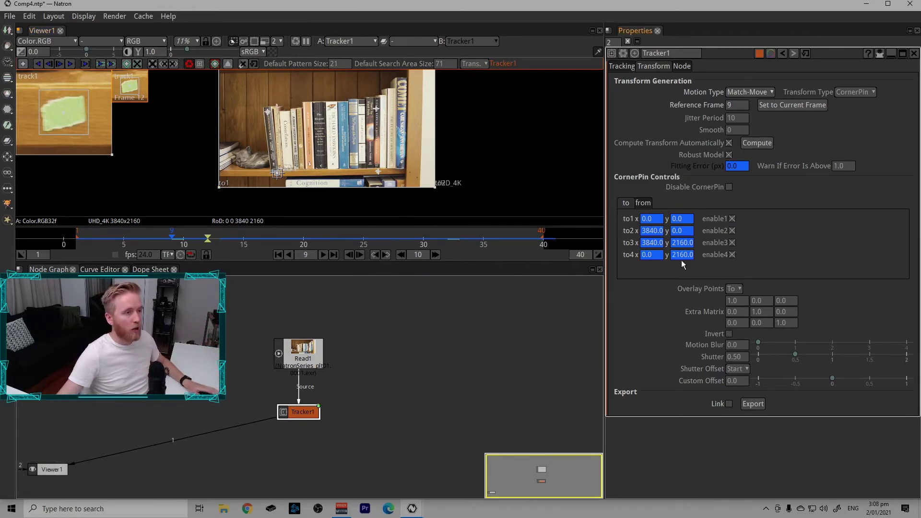
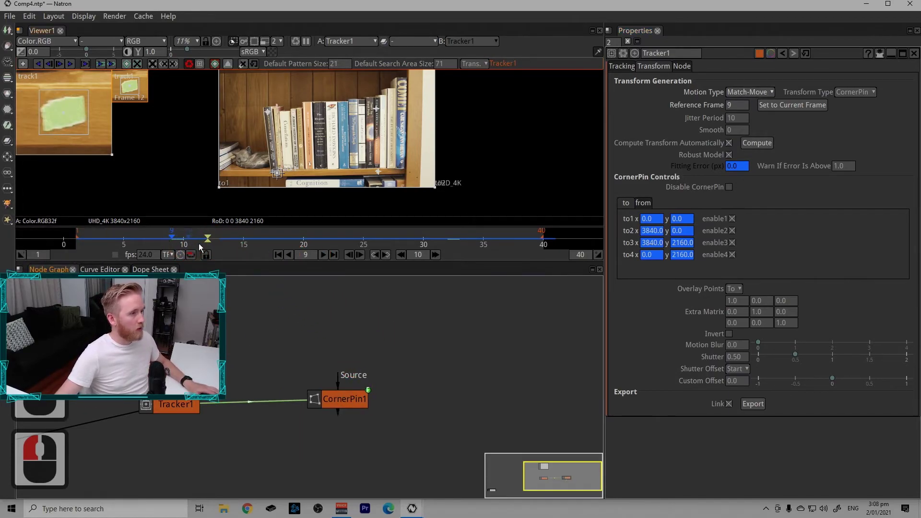
{"action": "key", "text": "1"}
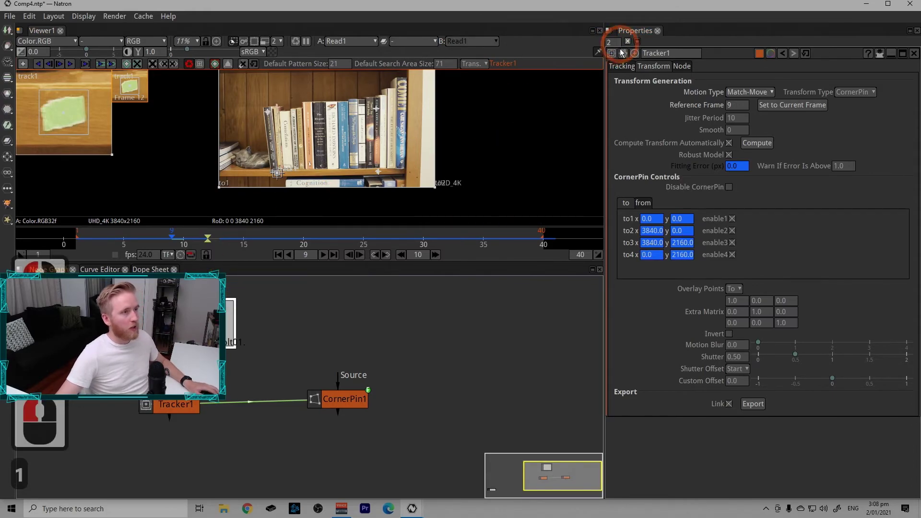
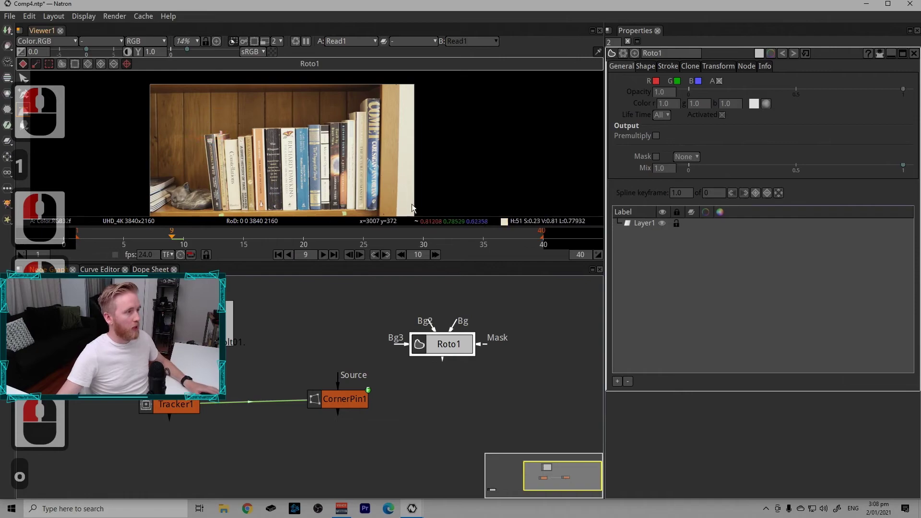
Step: Maximize the viewer and draw a closed Bezier roto shape around the row of books
{"action": "left_click", "coordinate": [265, 117]}
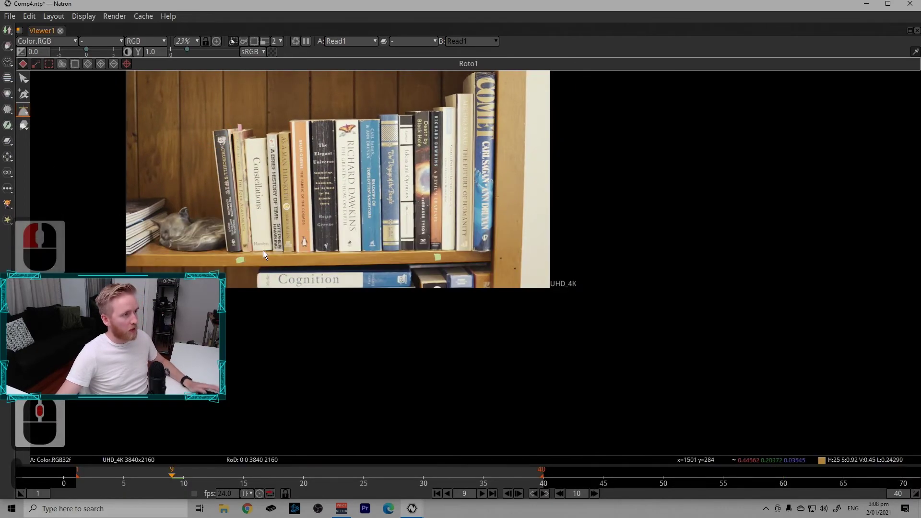
{"action": "middle_click", "coordinate": [253, 241]}
{"action": "middle_click", "coordinate": [229, 250]}
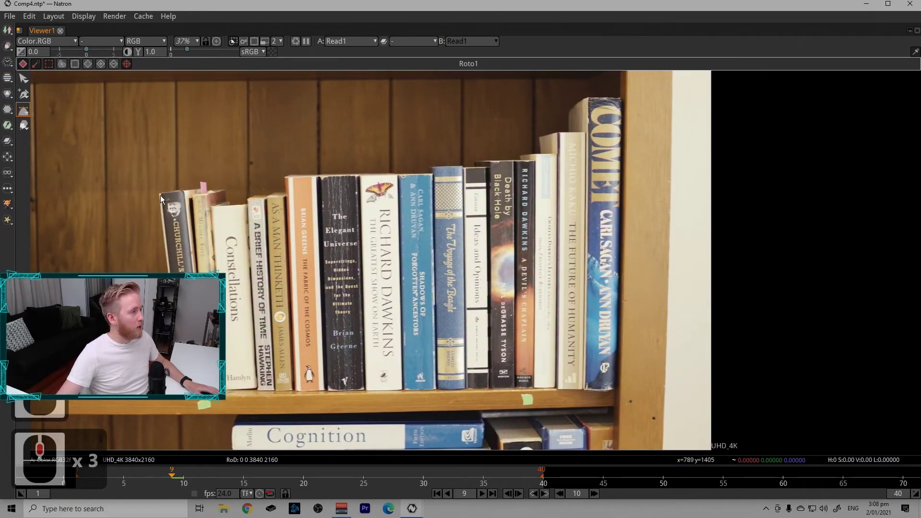
{"action": "left_click", "coordinate": [175, 212]}
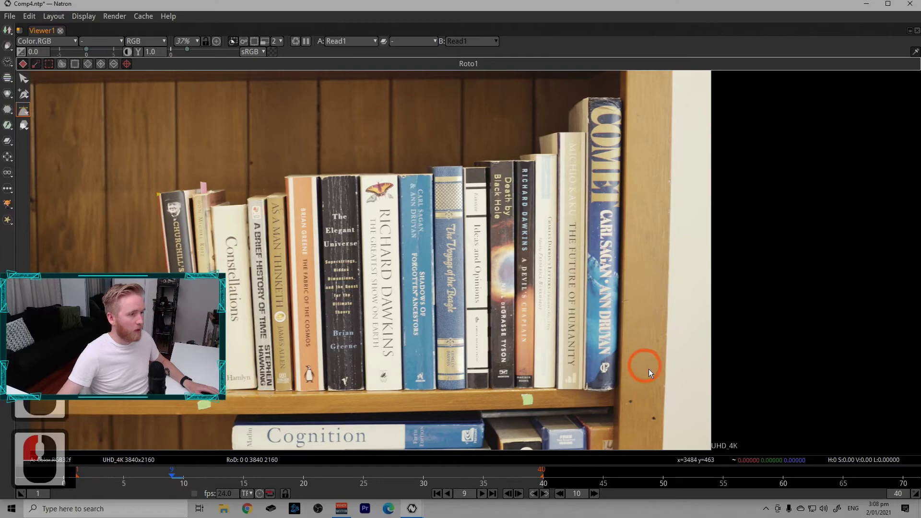
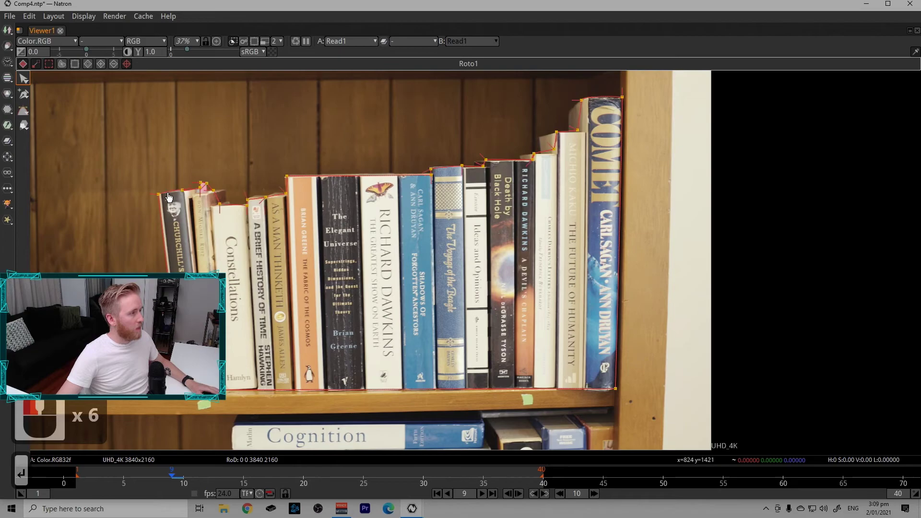
{"action": "left_click", "coordinate": [195, 201]}
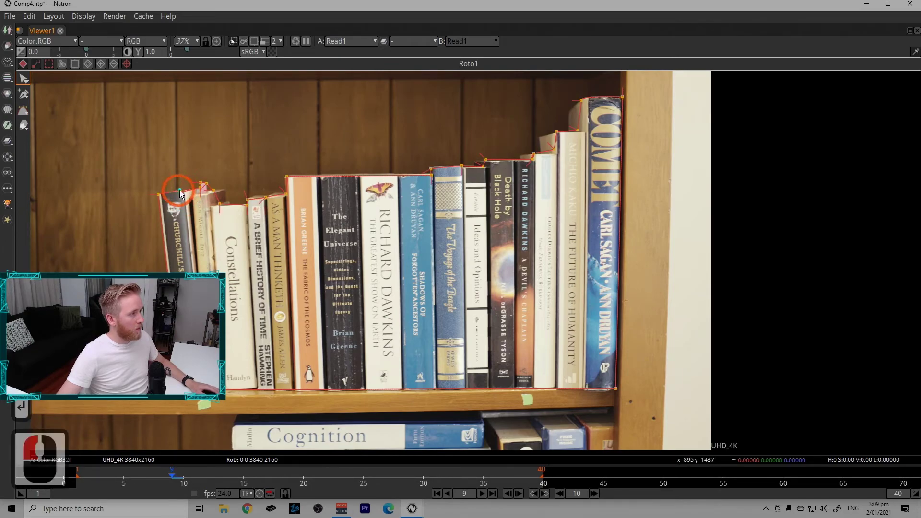
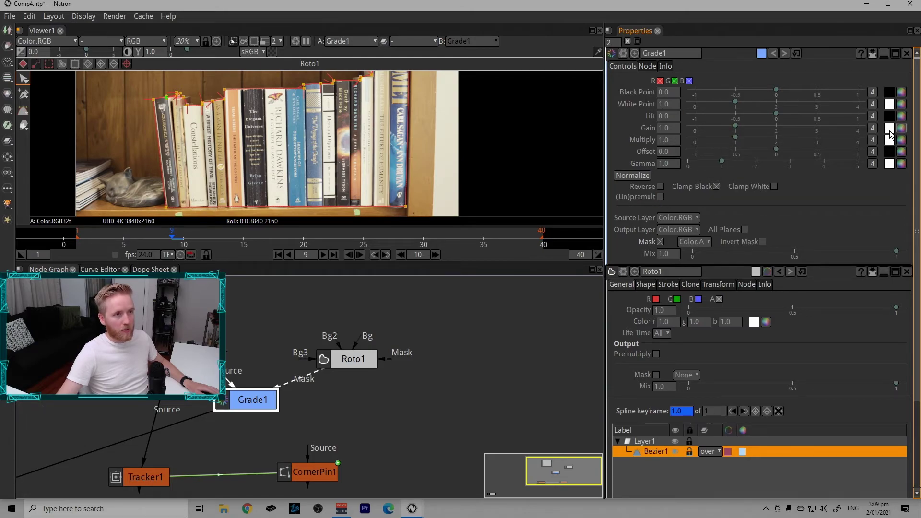
Step: Split Grade1's gain into channels and set the green gain to 2.0
{"action": "double_click", "coordinate": [879, 131]}
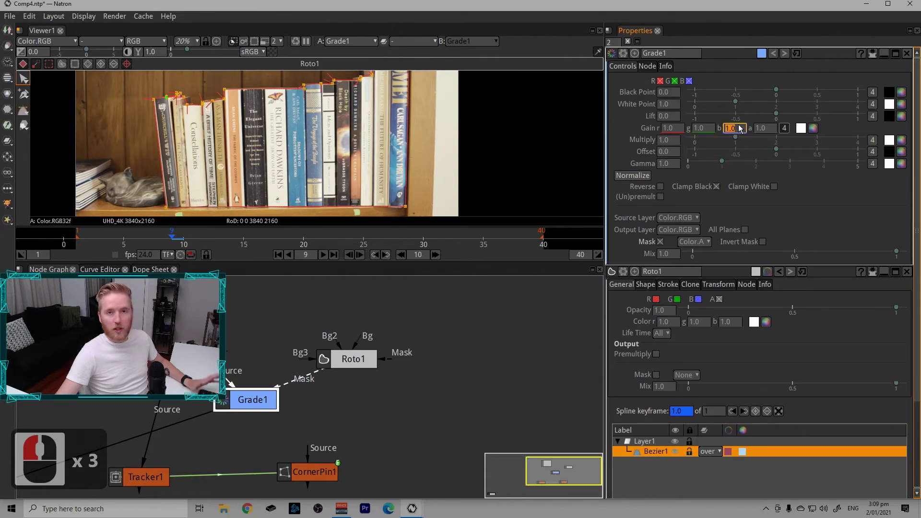
{"action": "left_click", "coordinate": [698, 134]}
{"action": "key", "text": "Up"}
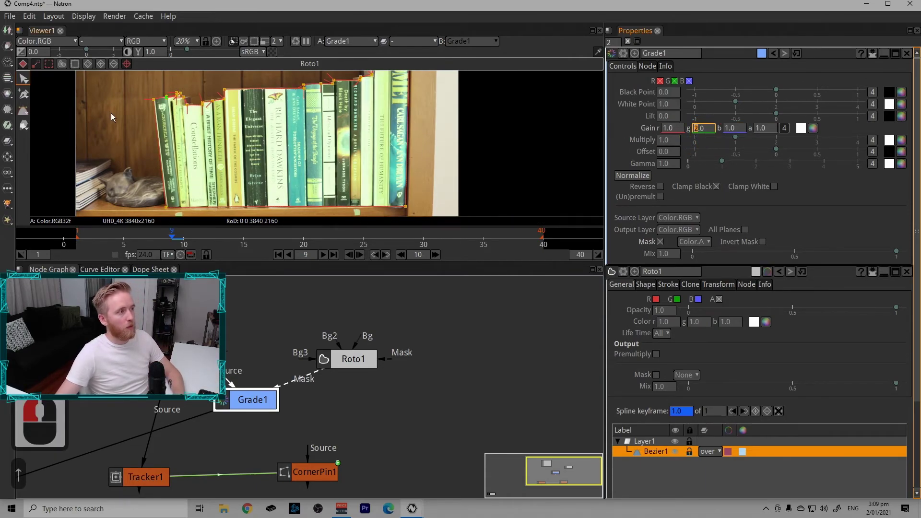
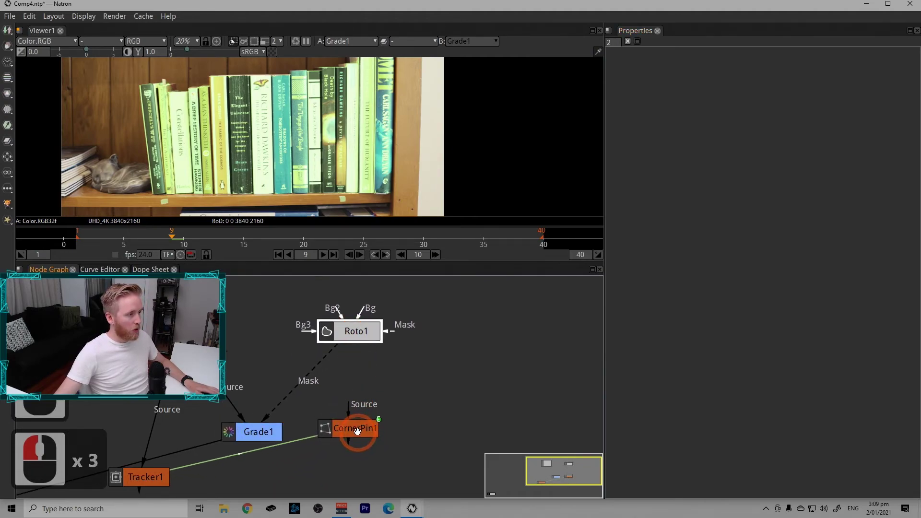
Step: Wire Roto1 into CornerPin1's Source and CornerPin1 into Grade1's mask, checking with a brief playback
{"action": "left_click", "coordinate": [359, 383]}
{"action": "left_click", "coordinate": [345, 347]}
{"action": "left_click", "coordinate": [328, 256]}
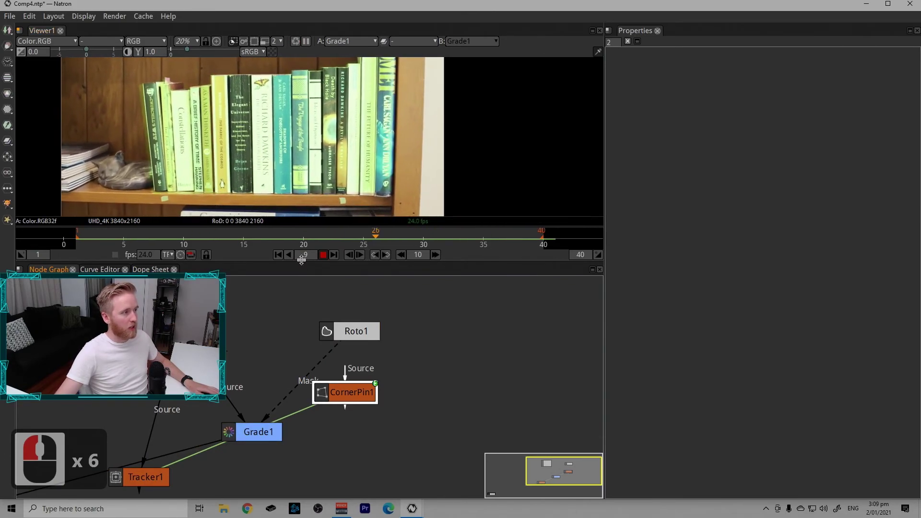
{"action": "left_click", "coordinate": [330, 264]}
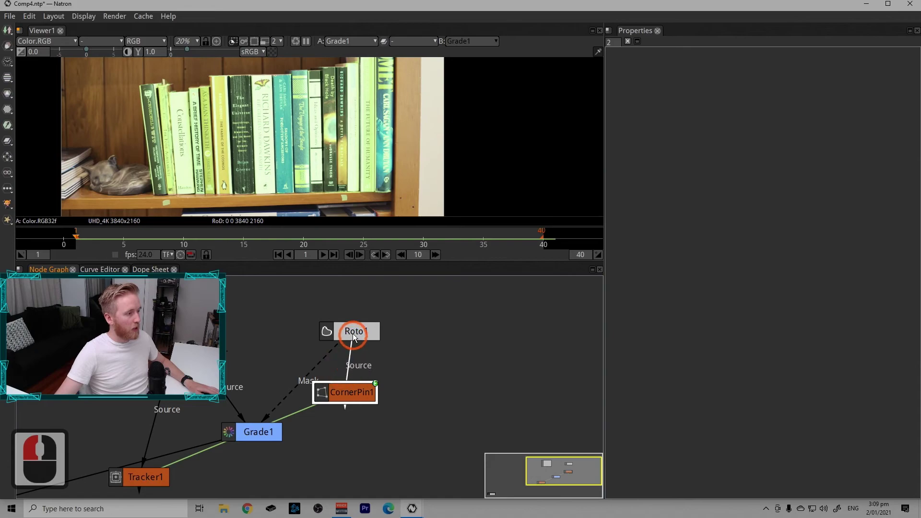
{"action": "left_click", "coordinate": [351, 363]}
{"action": "left_click", "coordinate": [353, 373]}
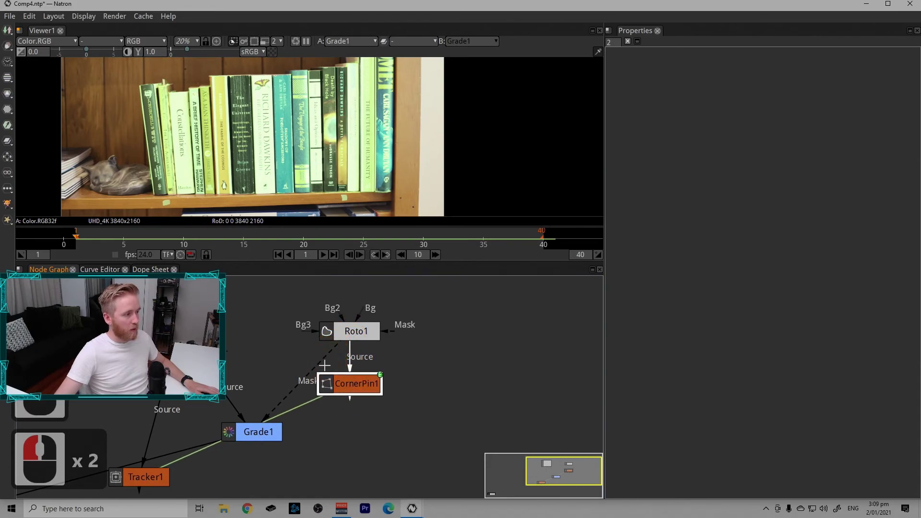
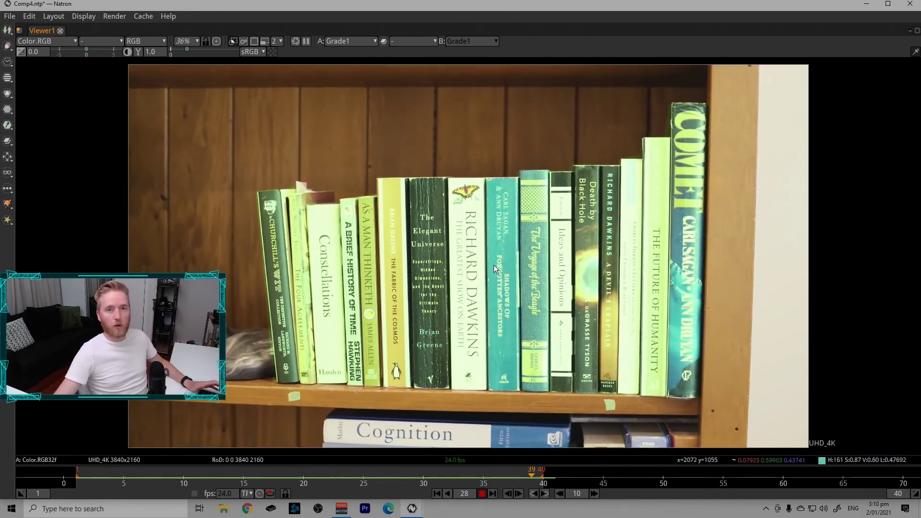
Step: Close Tracker1's settings and play the shot with the green grade following the books
{"action": "left_click_drag", "start_coordinate": [353, 373], "coordinate": [637, 42]}
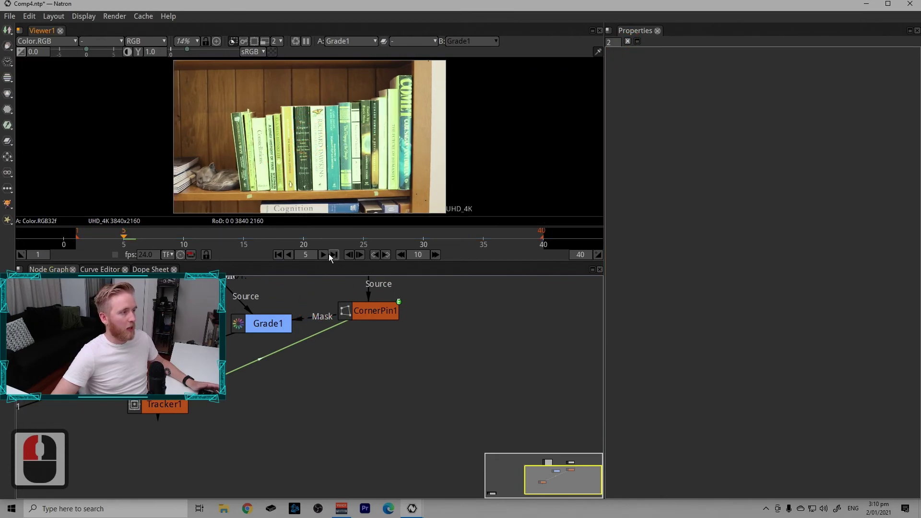
{"action": "left_click", "coordinate": [331, 258]}
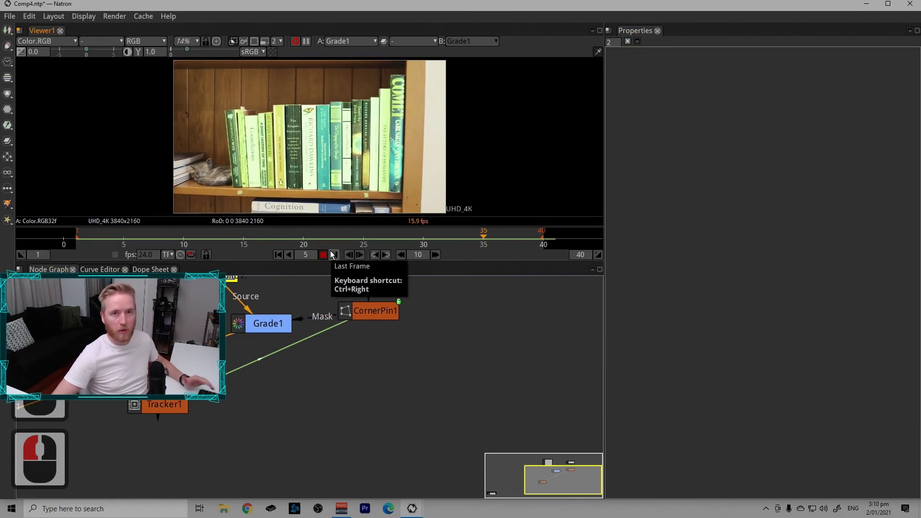